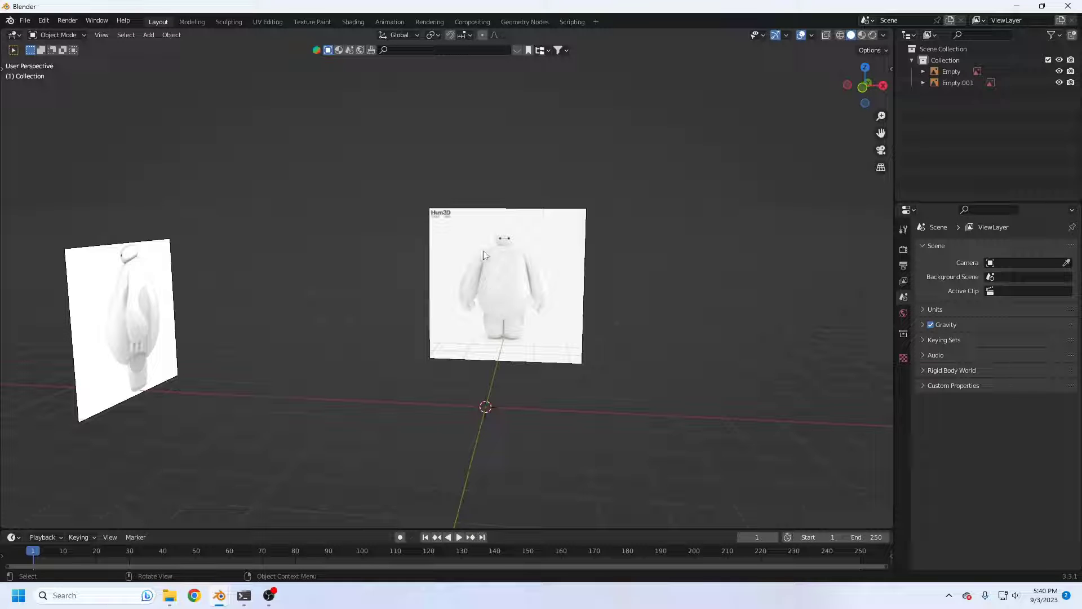
Orbit around the two reference planes and check them from the Numpad 1 front view
middle_click(532, 303)
key(1)
middle_click(530, 311)
scroll(up, 3)
middle_click(551, 325)
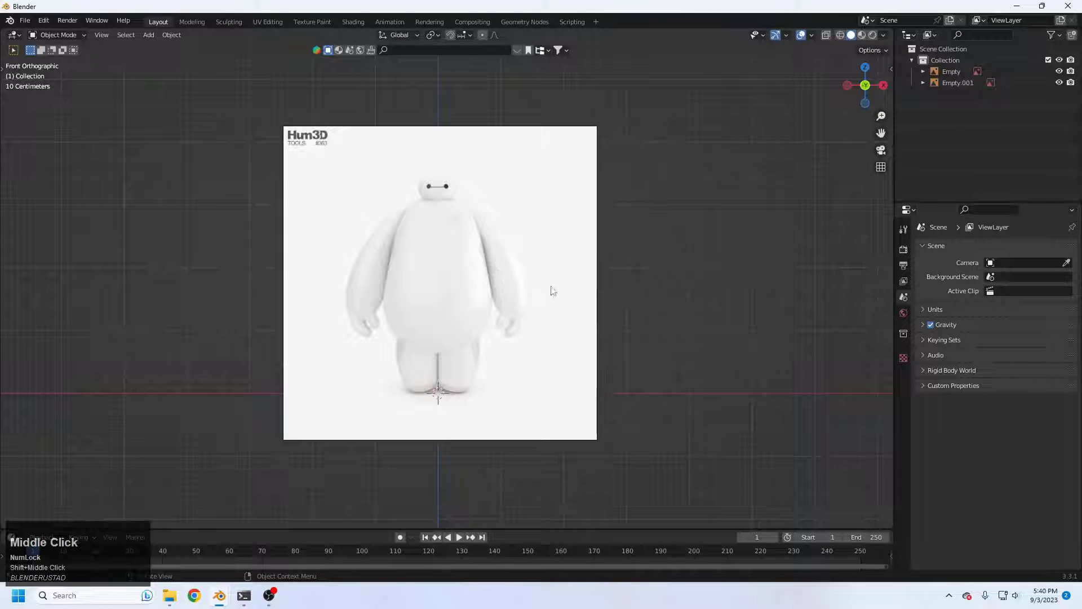
middle_click(516, 259)
Bring up the Shift+A Add menu's Mesh list over the scene
key(shift+a)
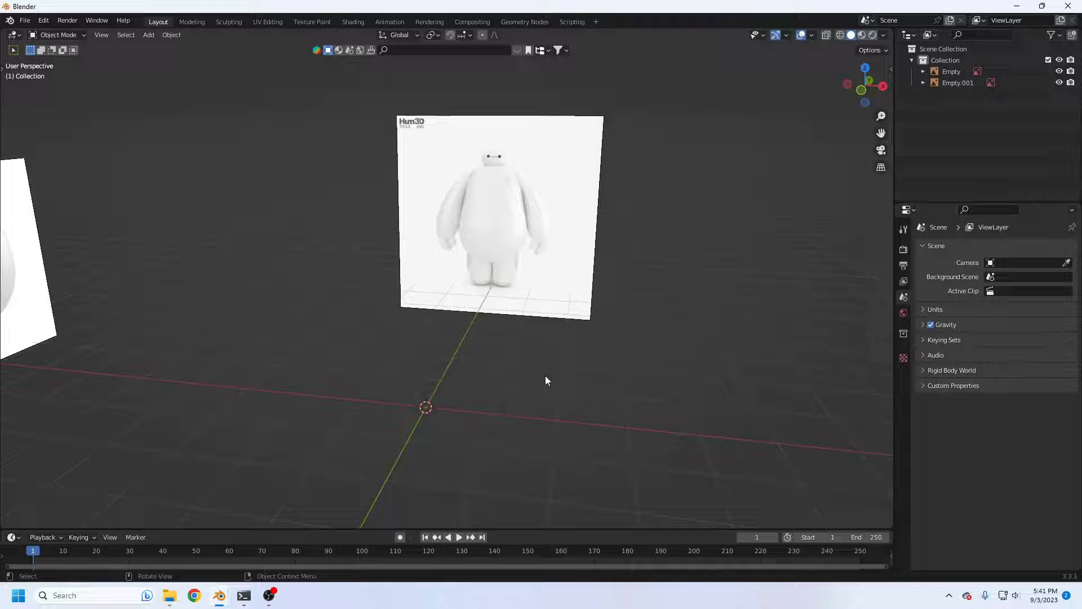
key(shift+Num_Lock)
key(shift+a)
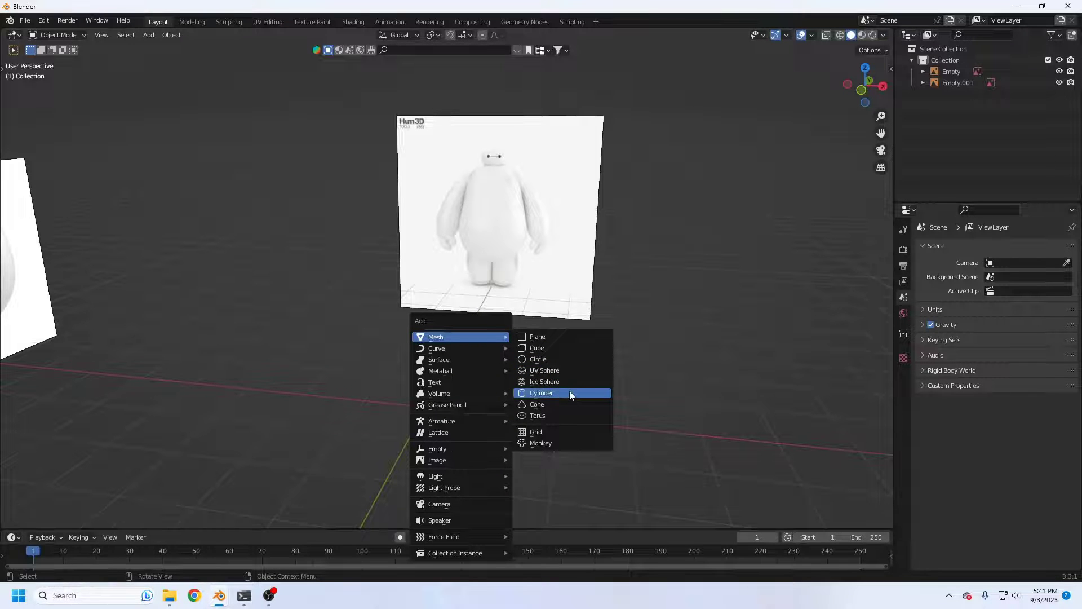
Dismiss the Add menu and look over the reference planes from the front view
key(shift+a)
middle_click(493, 290)
middle_click(503, 280)
key(1)
scroll(up, 3)
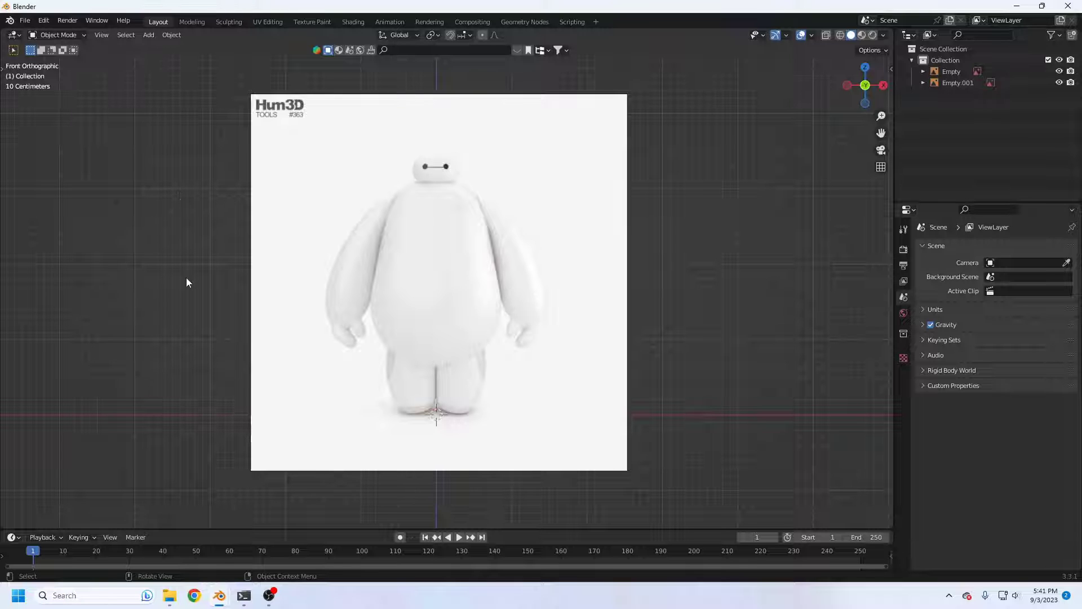
key(shift+Num_Lock)
Reopen and cancel the Add menu, then bring up the Shift+S snap pie menu in perspective
key(shift+a)
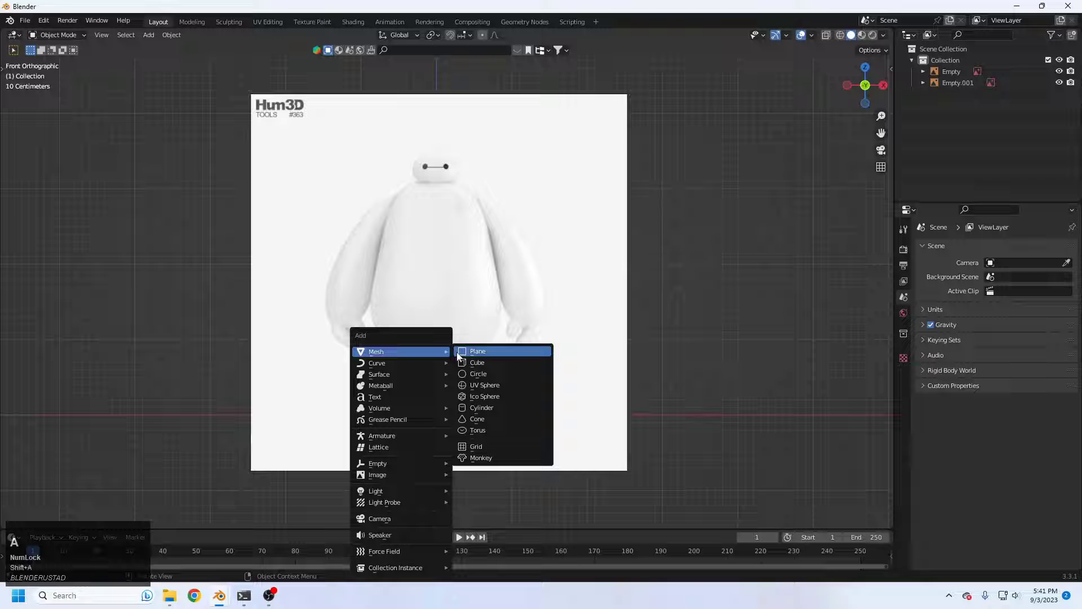
click(478, 368)
key(x)
click(463, 366)
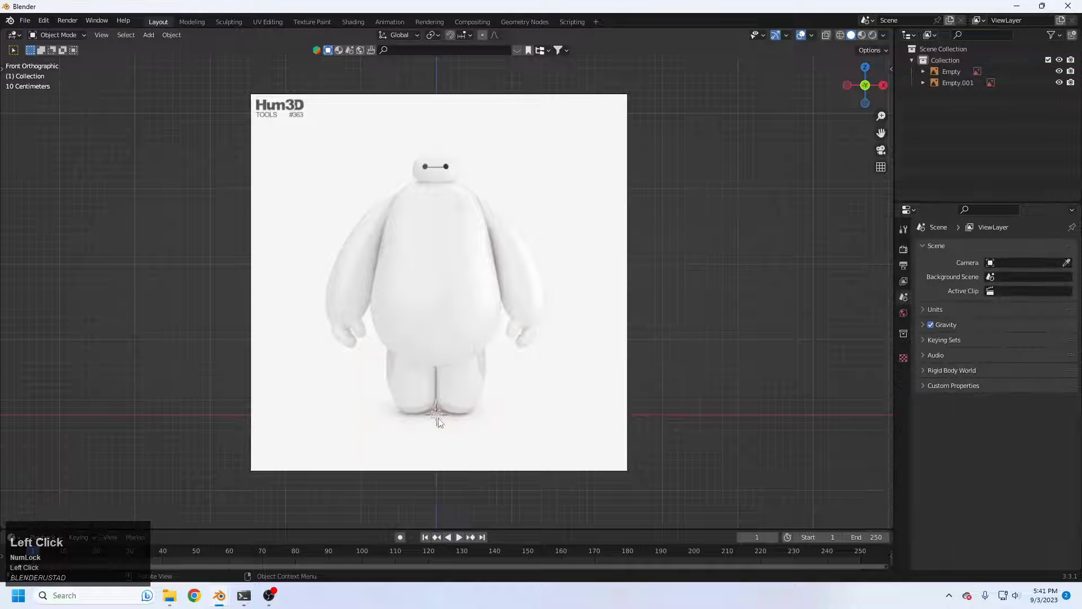
middle_click(459, 414)
key(shift+s)
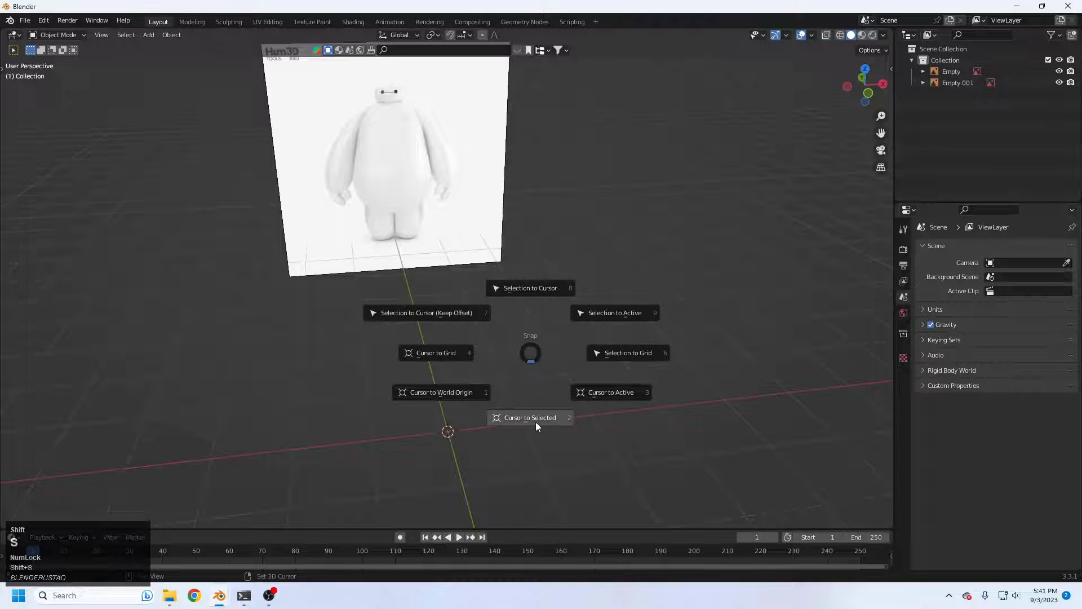
scroll(down, 3)
middle_click(463, 363)
scroll(up, 3)
scroll(up, 3)
drag(282, 330, 341, 307)
drag(348, 320, 374, 340)
middle_click(413, 348)
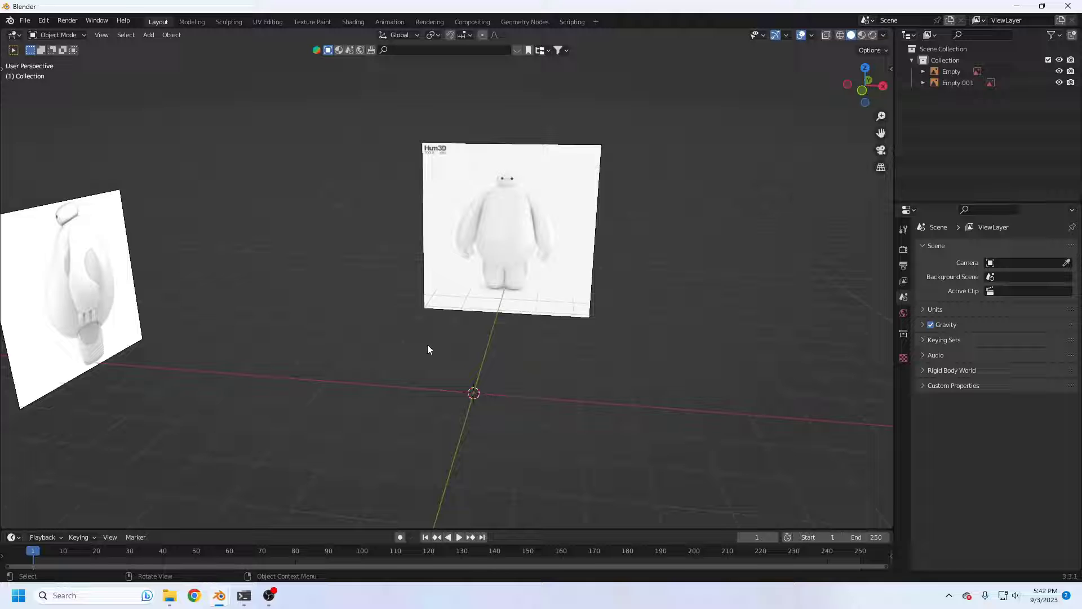
middle_click(437, 346)
middle_click(448, 319)
middle_click(469, 352)
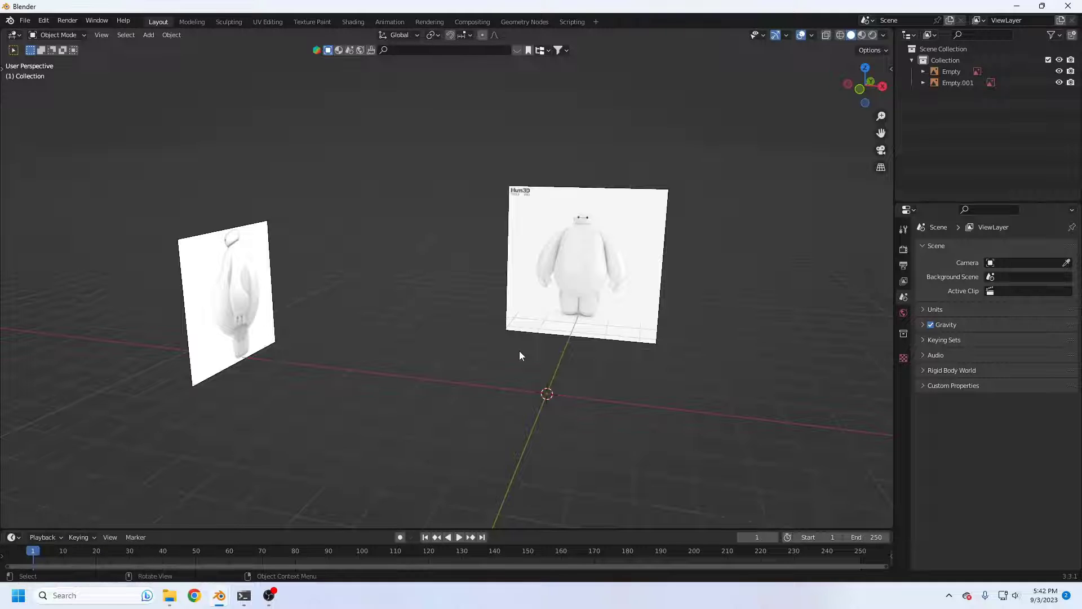
middle_click(494, 377)
middle_click(514, 371)
drag(477, 362, 480, 374)
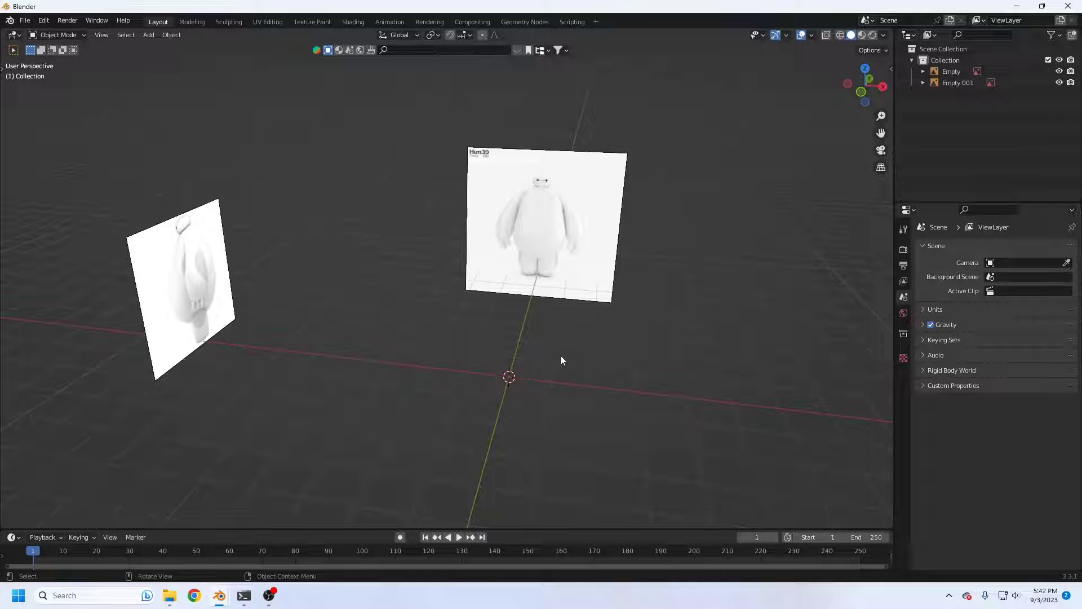
click(546, 375)
key(1)
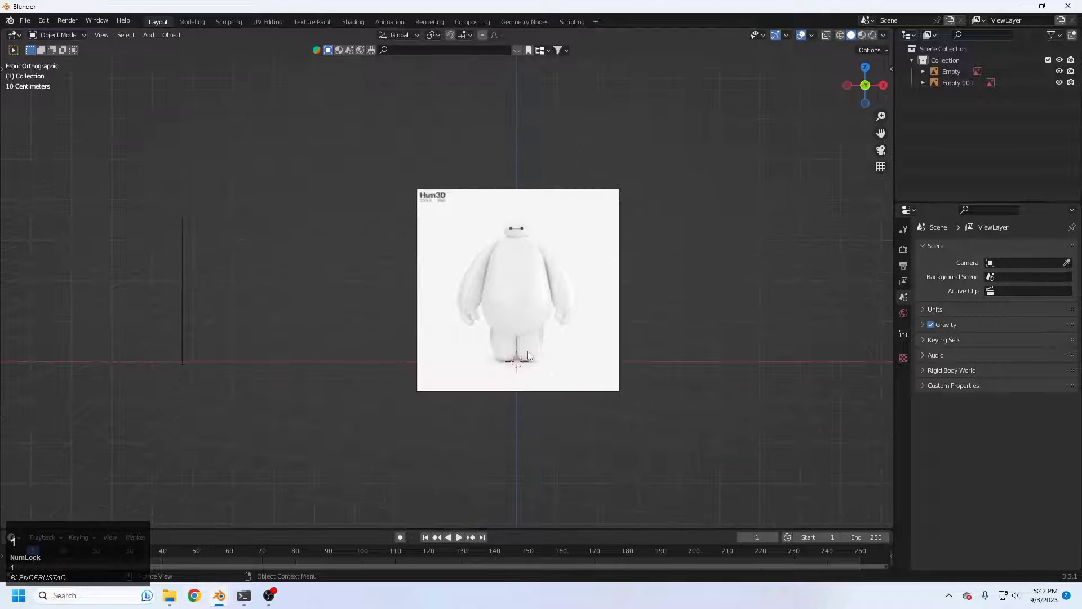
scroll(up, 3)
middle_click(535, 395)
middle_click(438, 366)
scroll(up, 3)
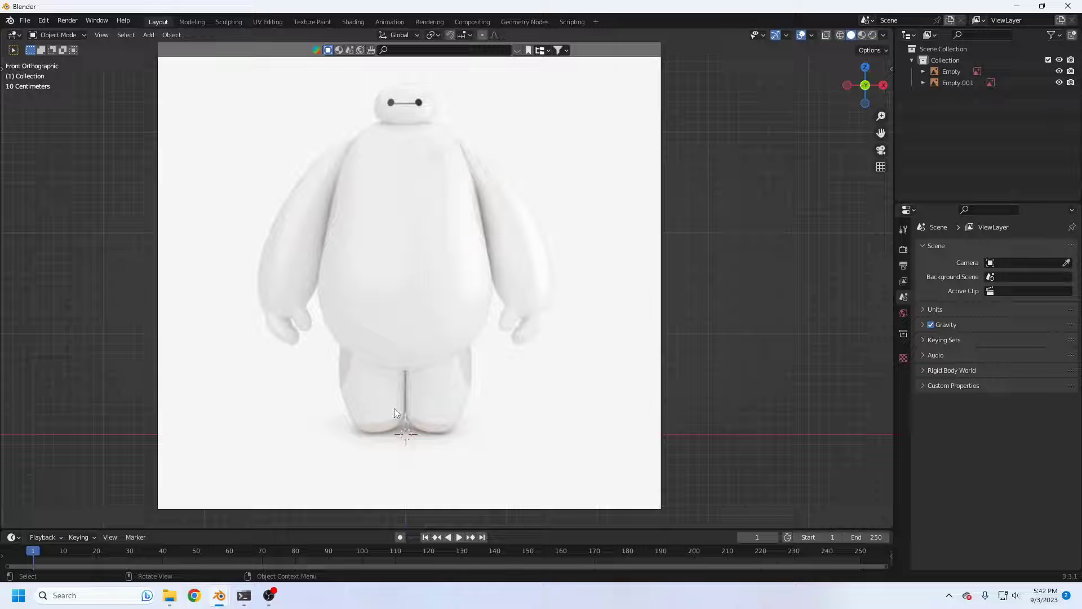
Add a cube at Baymax's feet between the reference planes
key(shift+Num_Lock)
scroll(up, 3)
key(shift+a)
click(471, 363)
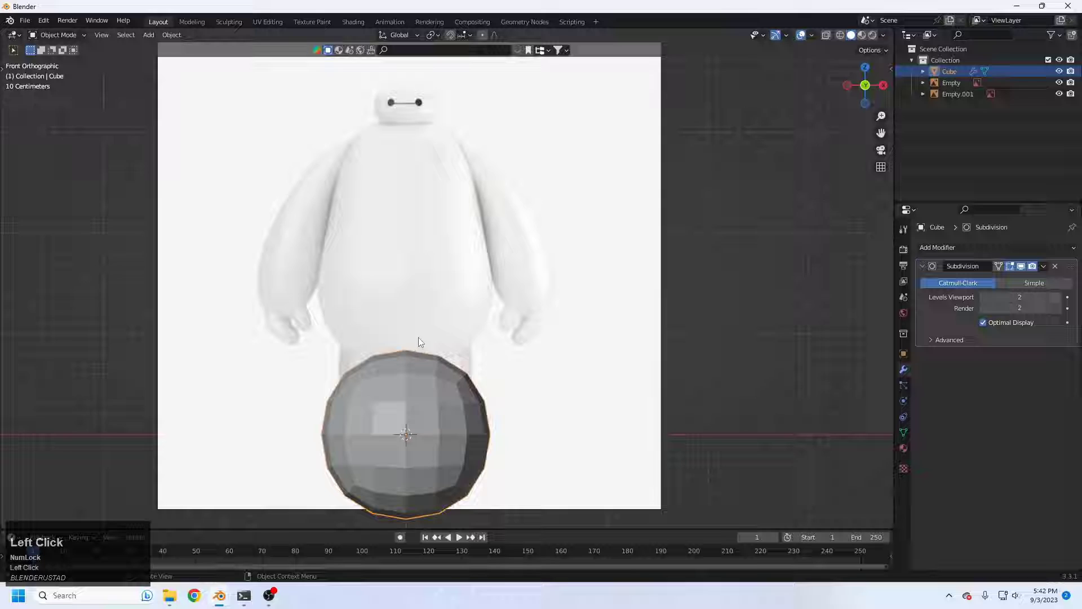
Shade the new rounded cube smooth from its context menu
drag(455, 323, 440, 295)
drag(505, 337, 534, 349)
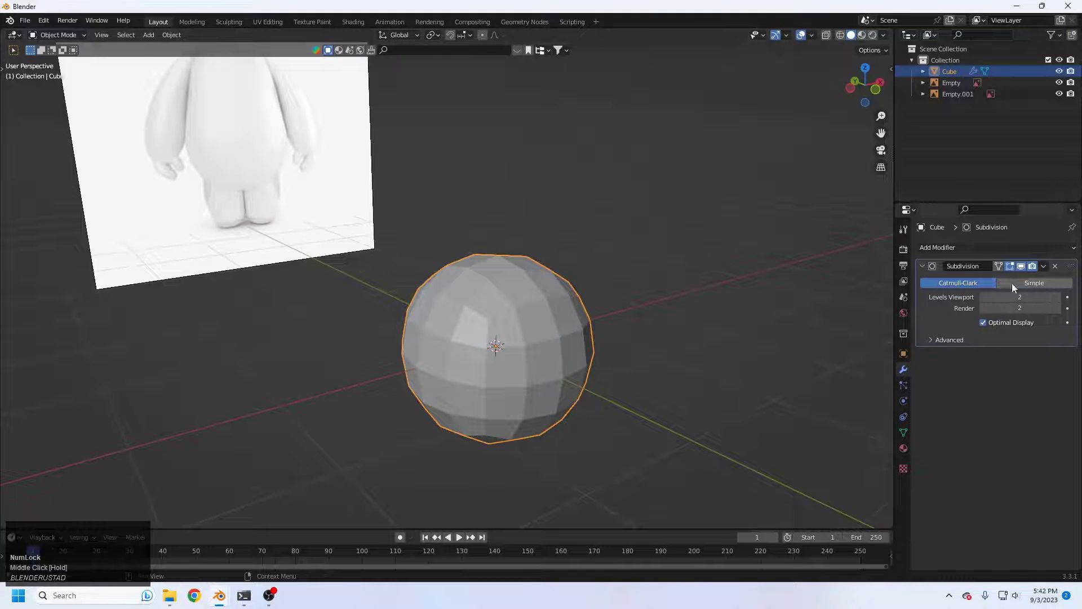
right_click(522, 330)
click(511, 330)
With X-ray on in front view, shrink the sphere and raise it onto Baymax's chest
middle_click(595, 332)
key(1)
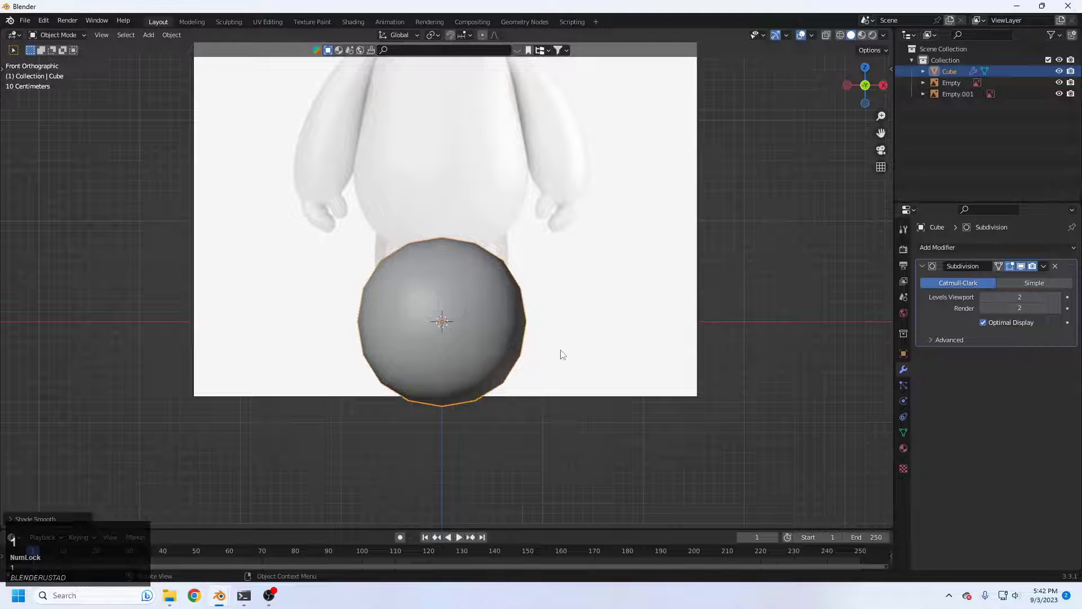
key(z)
middle_click(457, 319)
key(g)
key(z)
click(480, 194)
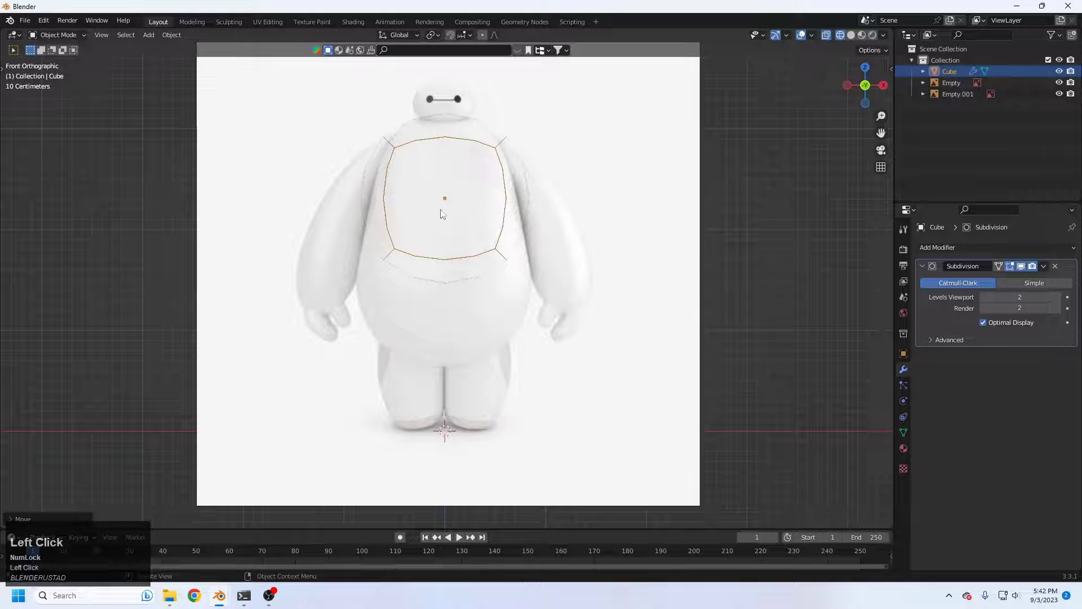
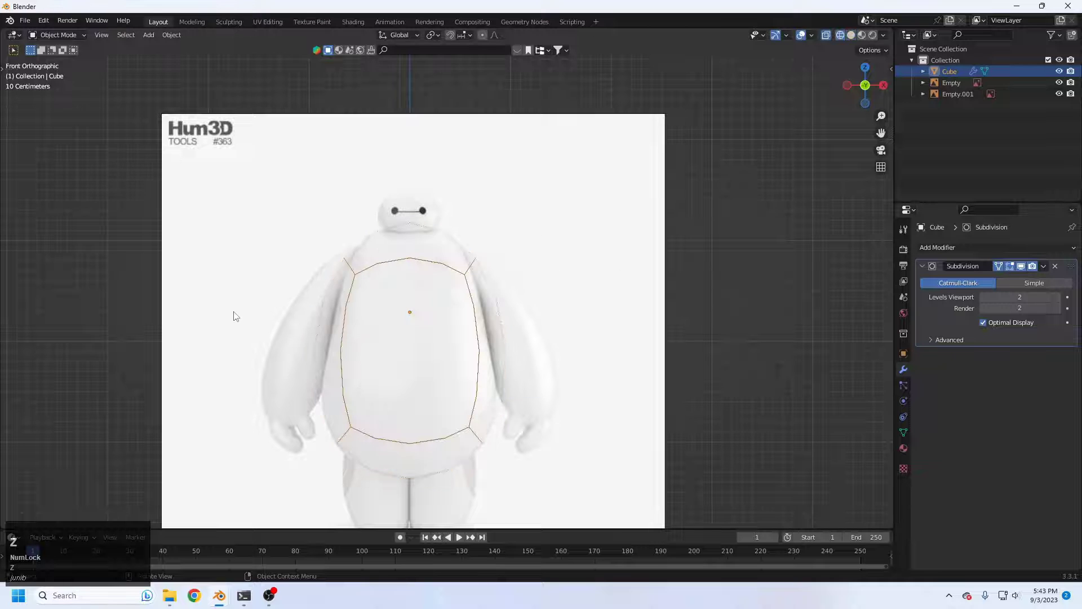
Enter Edit Mode on the body and add an edge loop around its middle
key(z)
key(Tab)
key(ctrl+r)
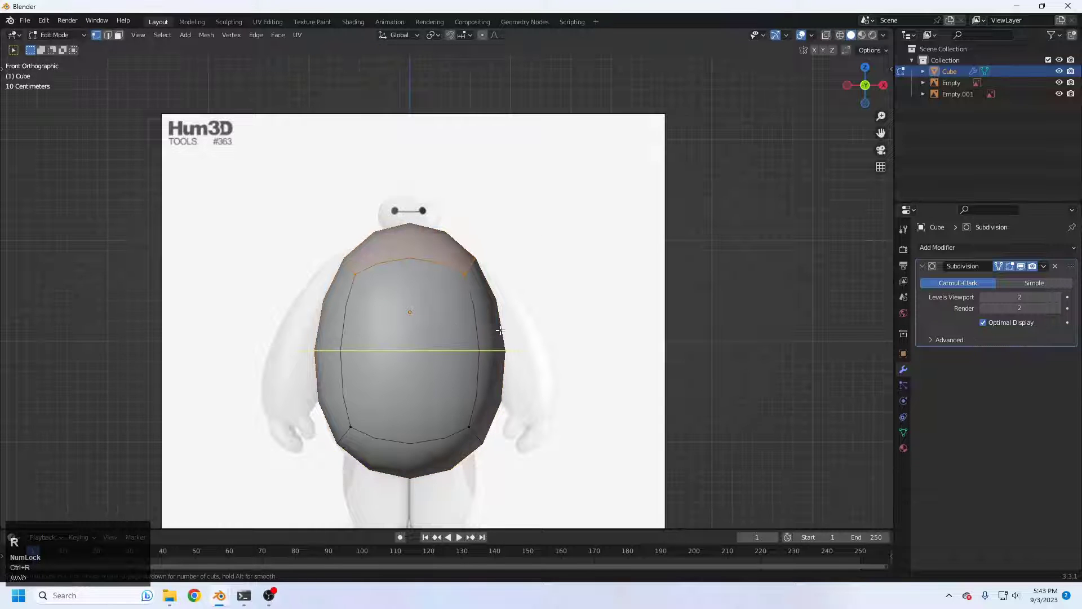
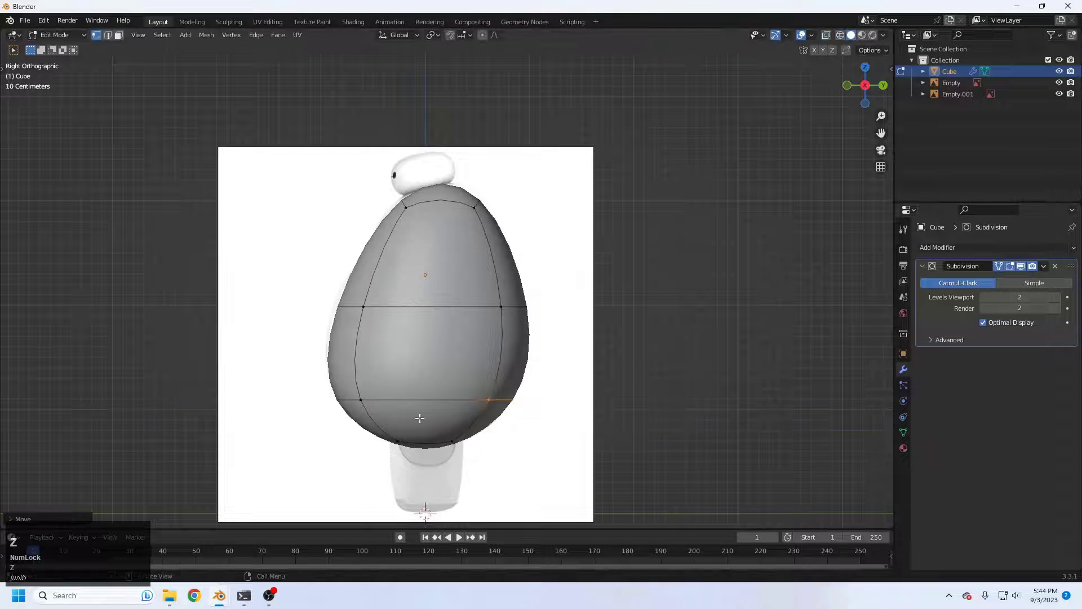
Return to Object Mode and run commands from the Quick Favorites menu around the body
key(Tab)
middle_click(489, 367)
key(q)
click(417, 336)
middle_click(348, 322)
key(q)
click(439, 352)
key(q)
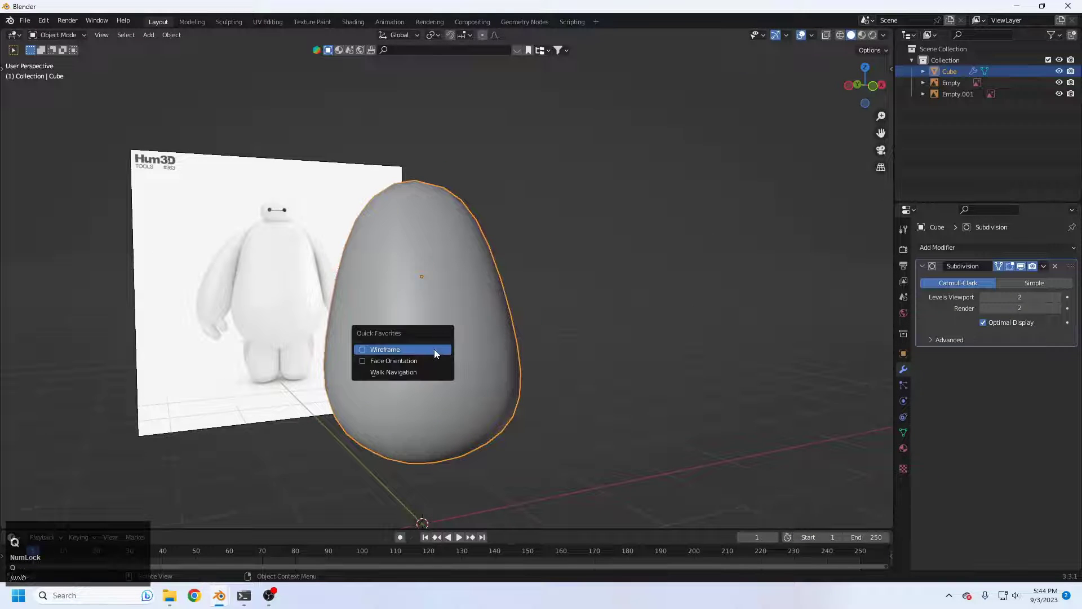
key(q)
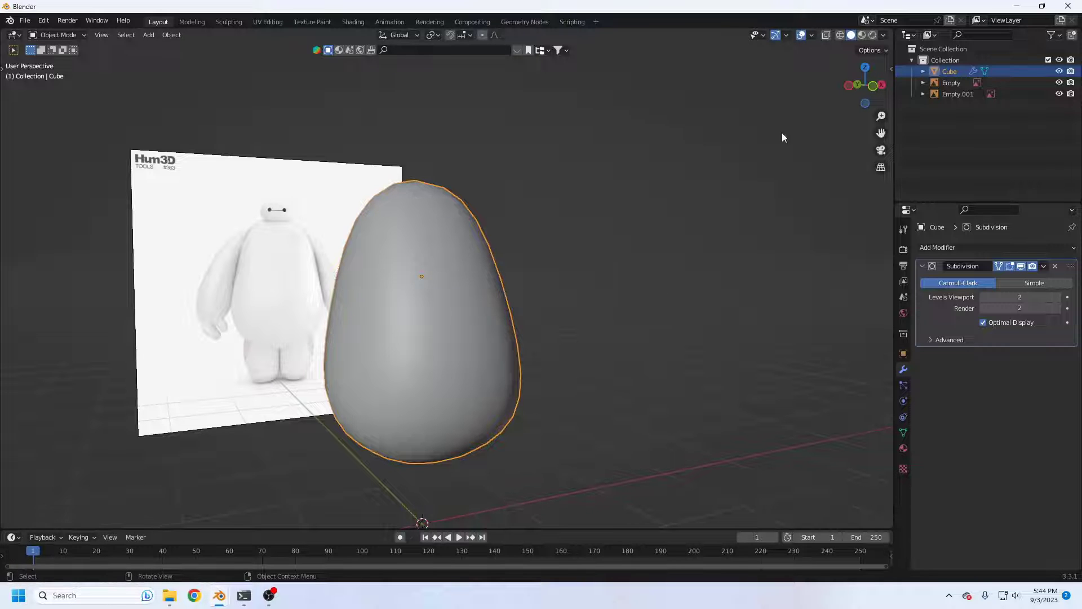
Add the viewport Wireframe overlay checkbox to Quick Favorites from the Overlays popover
click(815, 40)
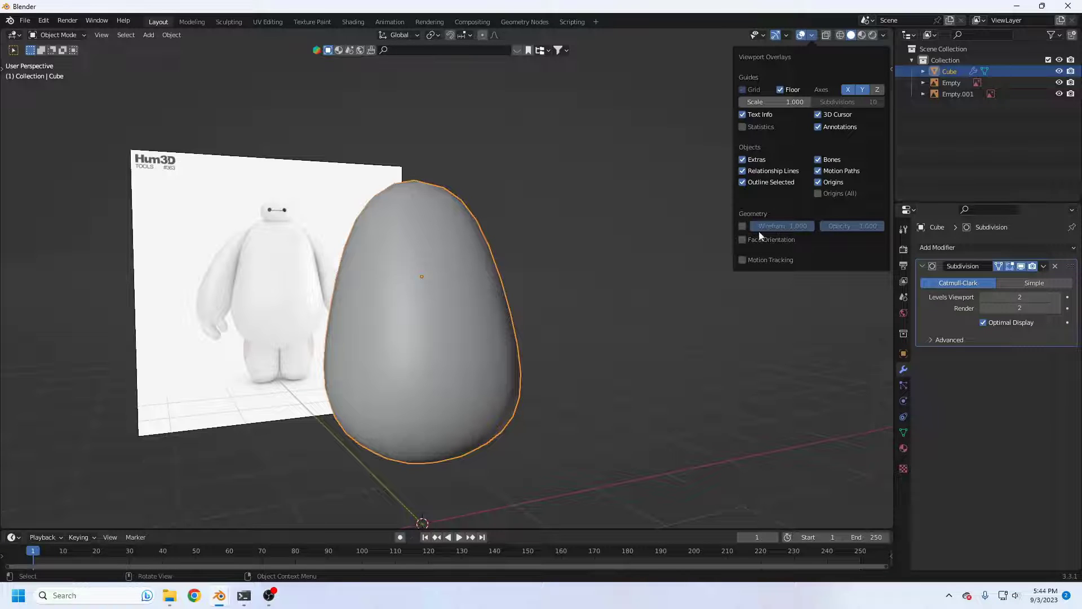
right_click(744, 226)
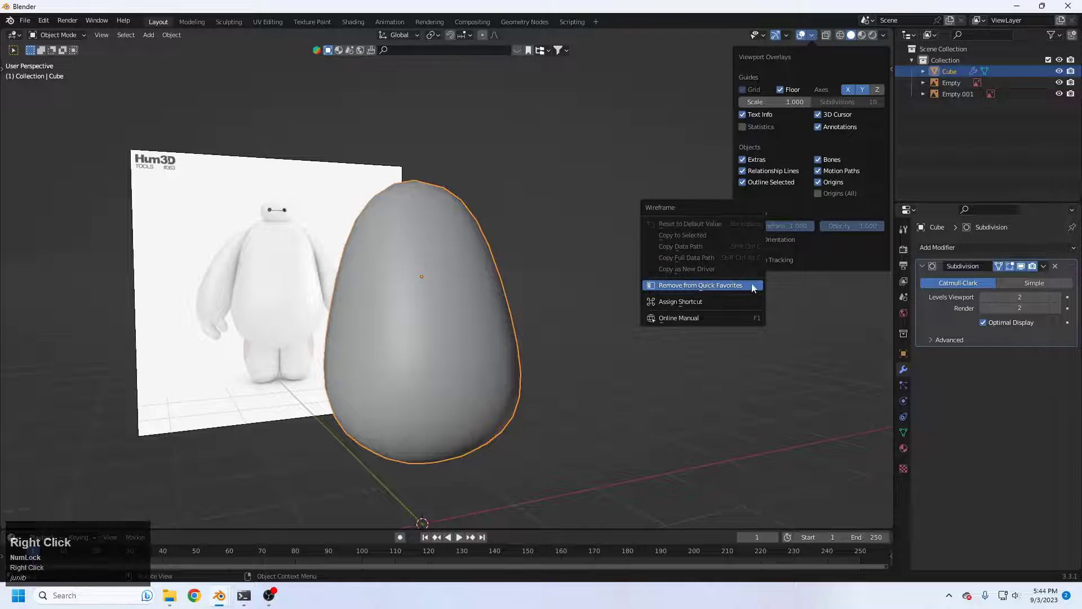
click(737, 291)
right_click(746, 225)
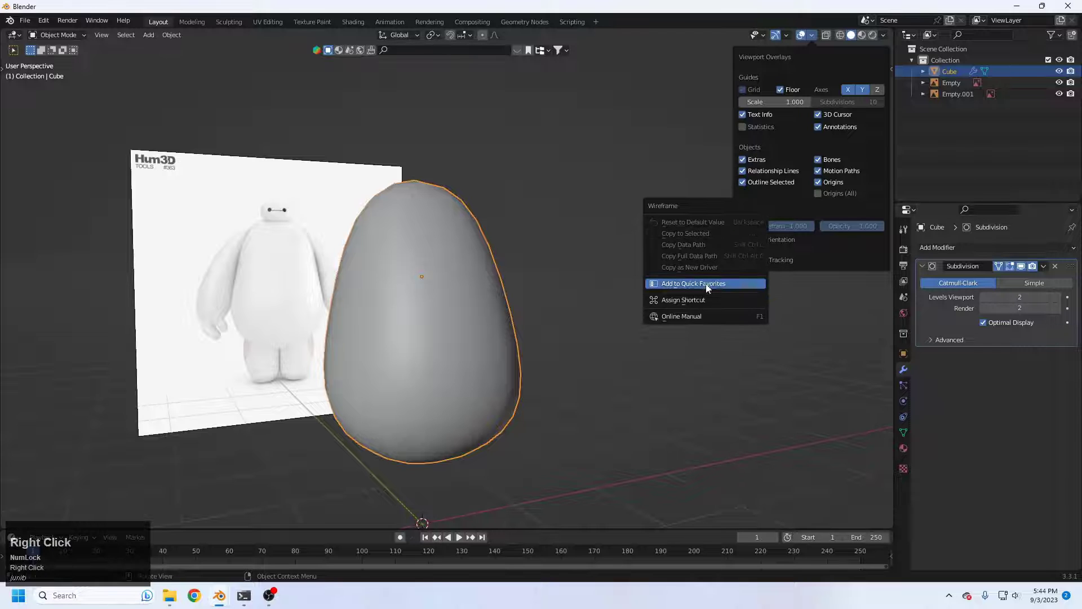
click(720, 289)
Toggle the wireframe overlay repeatedly from Quick Favorites, ending in front view over the reference
key(q)
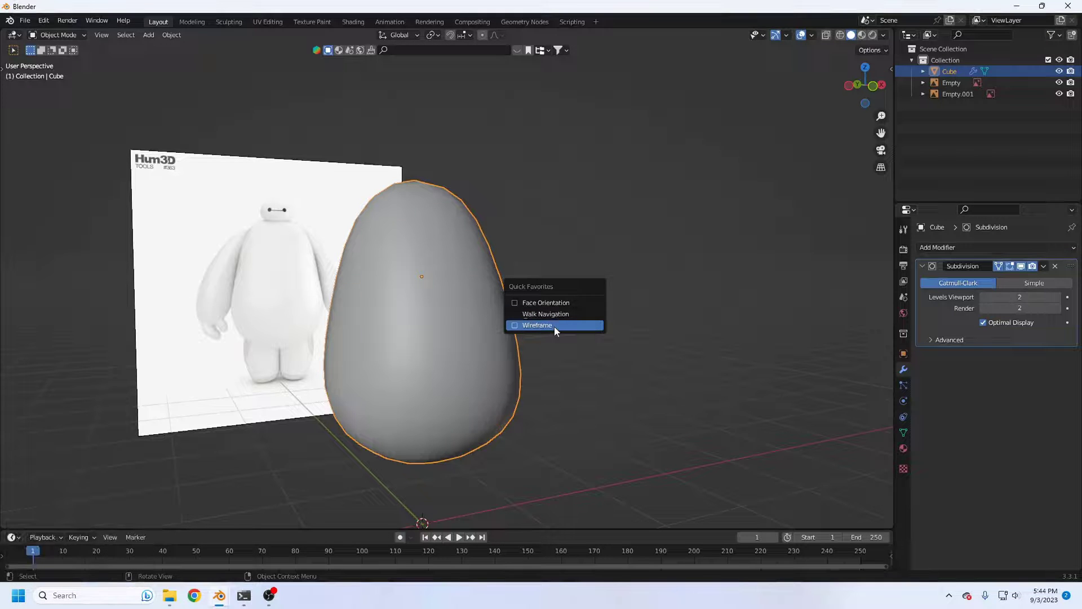
click(550, 333)
key(q)
click(549, 333)
key(q)
click(549, 333)
key(q)
click(549, 333)
key(q)
click(549, 333)
key(q)
click(549, 334)
key(q)
click(549, 333)
key(q)
drag(549, 333, 635, 311)
drag(634, 311, 585, 309)
key(q)
click(548, 290)
key(q)
key(q)
right_click(506, 316)
click(494, 316)
key(q)
key(q)
click(651, 338)
key(q)
click(632, 326)
key(1)
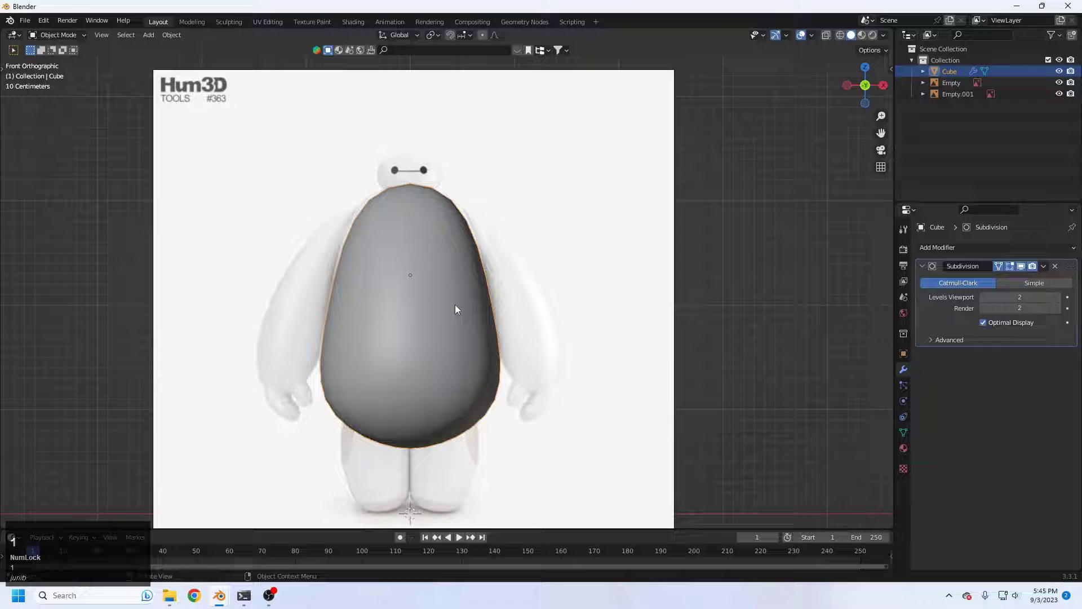
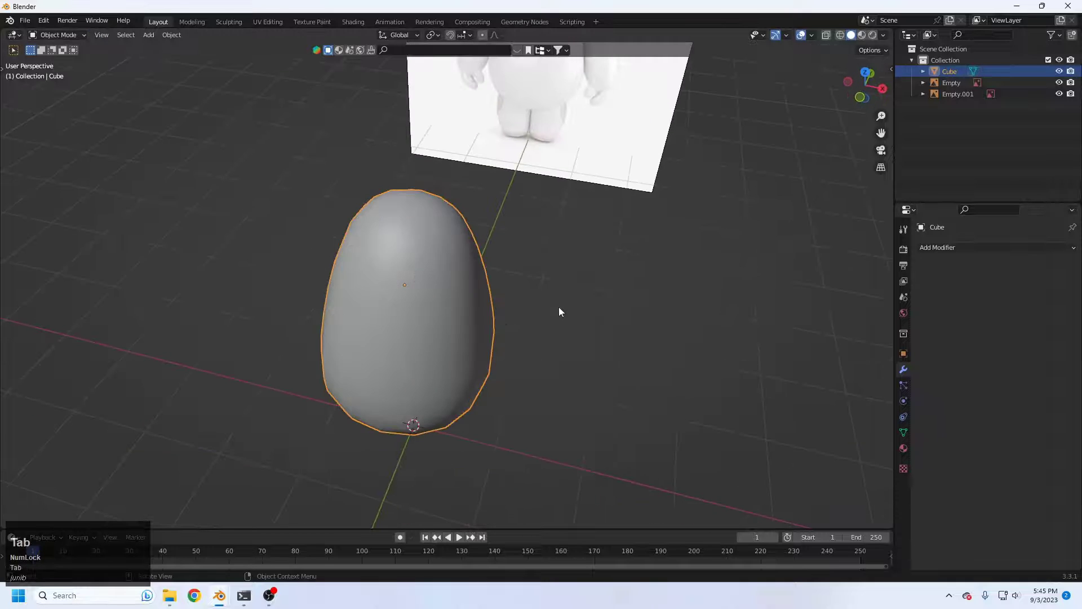
Apply the body's Subdivision modifier with Ctrl+A and view it from the right side
key(ctrl+a)
click(539, 354)
key(3)
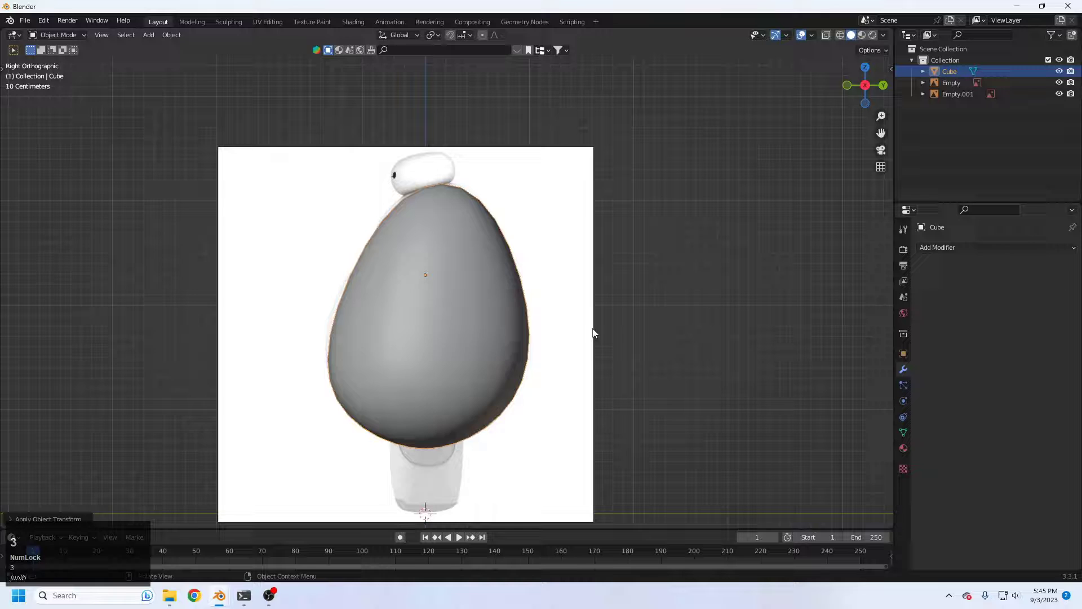
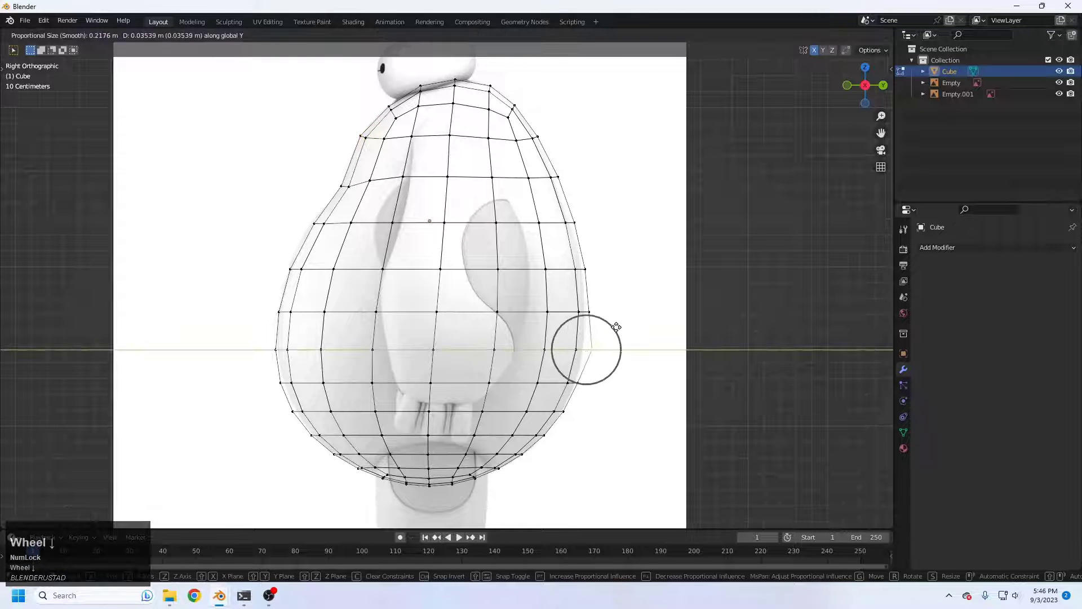
scroll(down, 3)
scroll(down, 3)
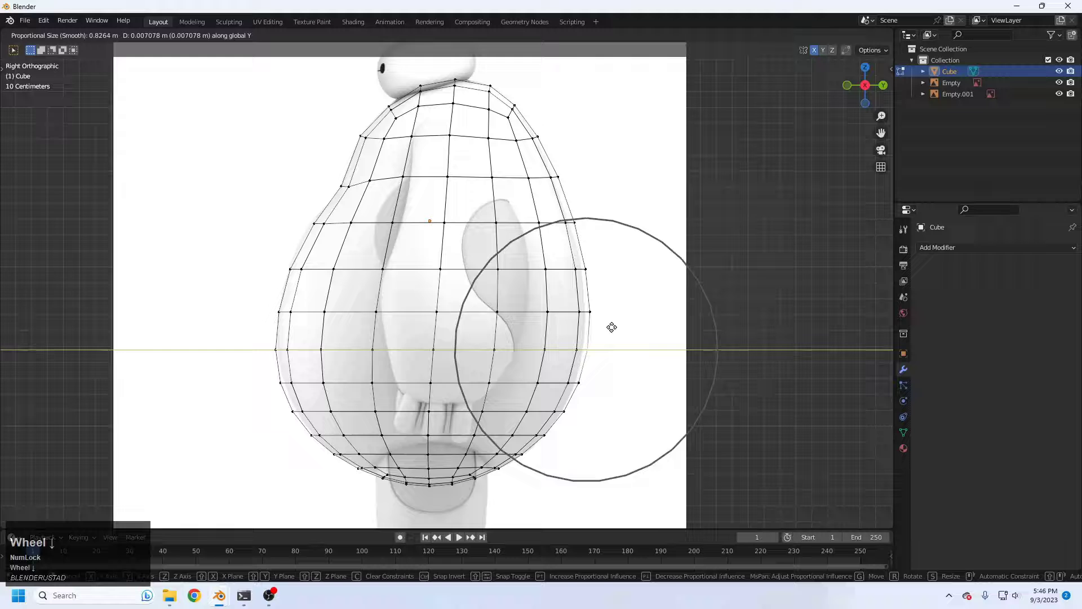
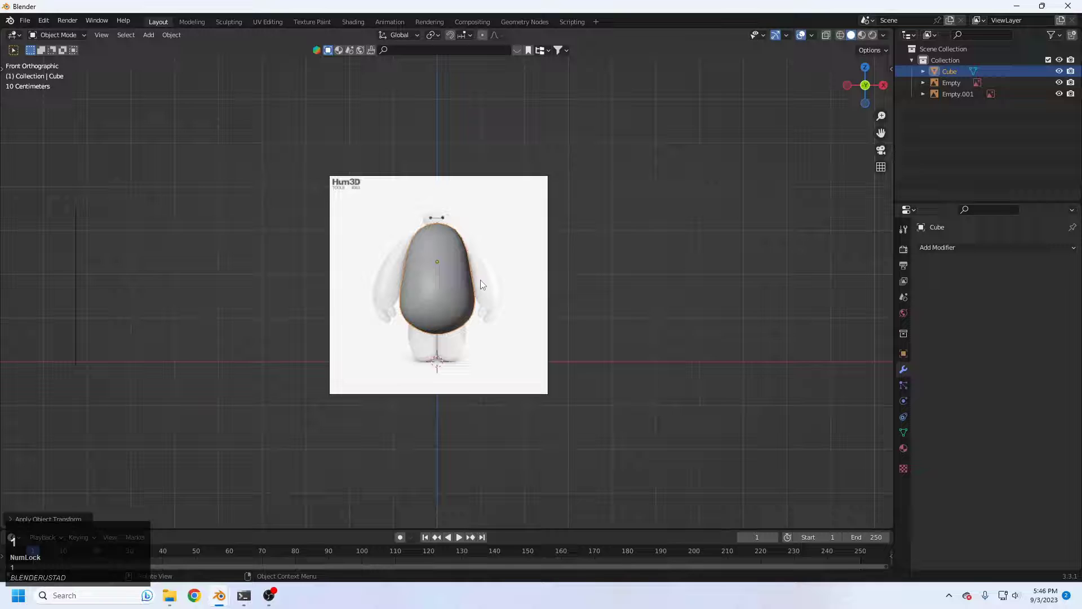
In front view, add a new cube for the leg and give it a Subdivision Surface modifier
key(1)
middle_click(466, 275)
middle_click(497, 293)
key(z)
key(z)
middle_click(505, 305)
key(shift+a)
key(shift+a)
click(569, 275)
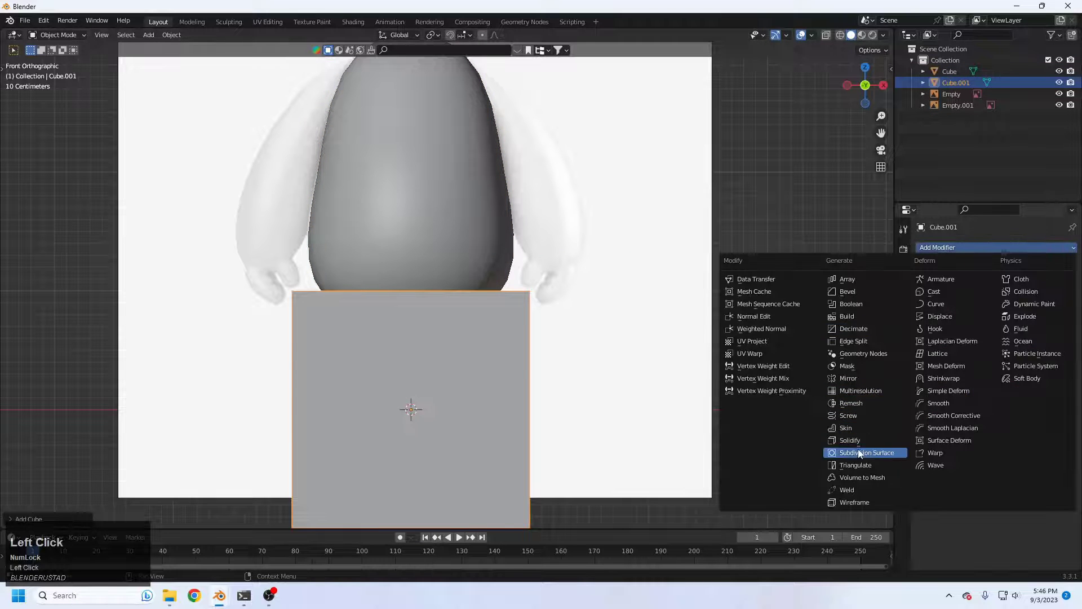
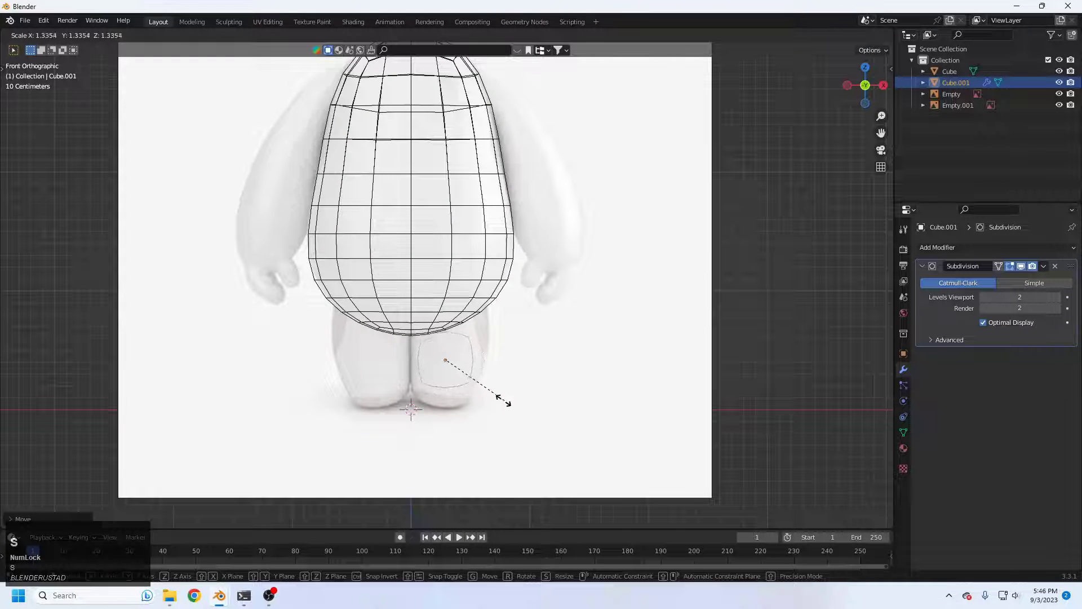
Scale the leg block down, stretch it along Z and move it vertically onto the reference leg
click(498, 402)
key(s)
key(z)
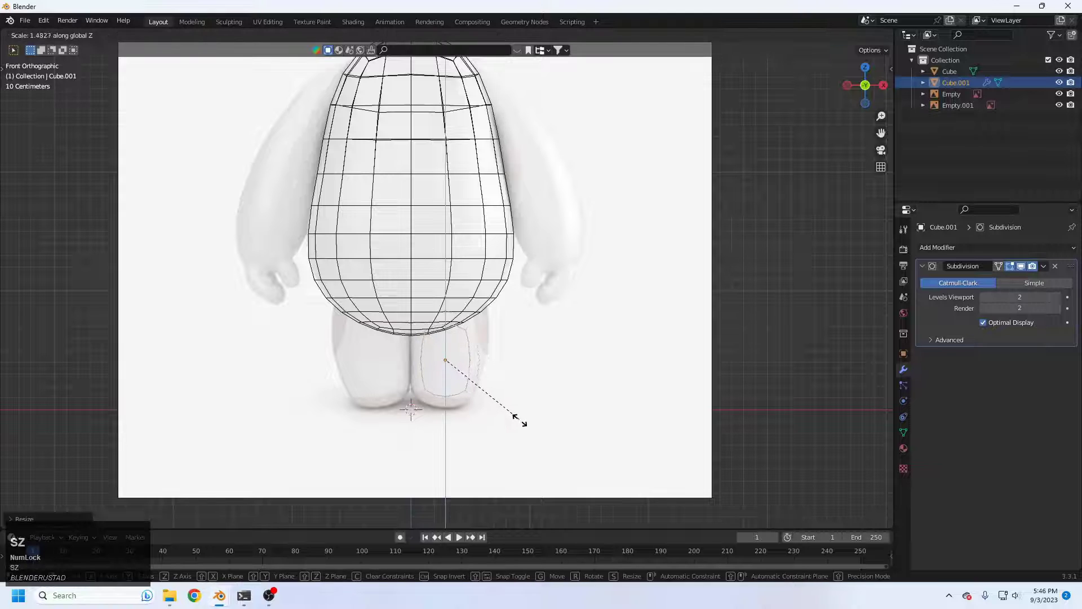
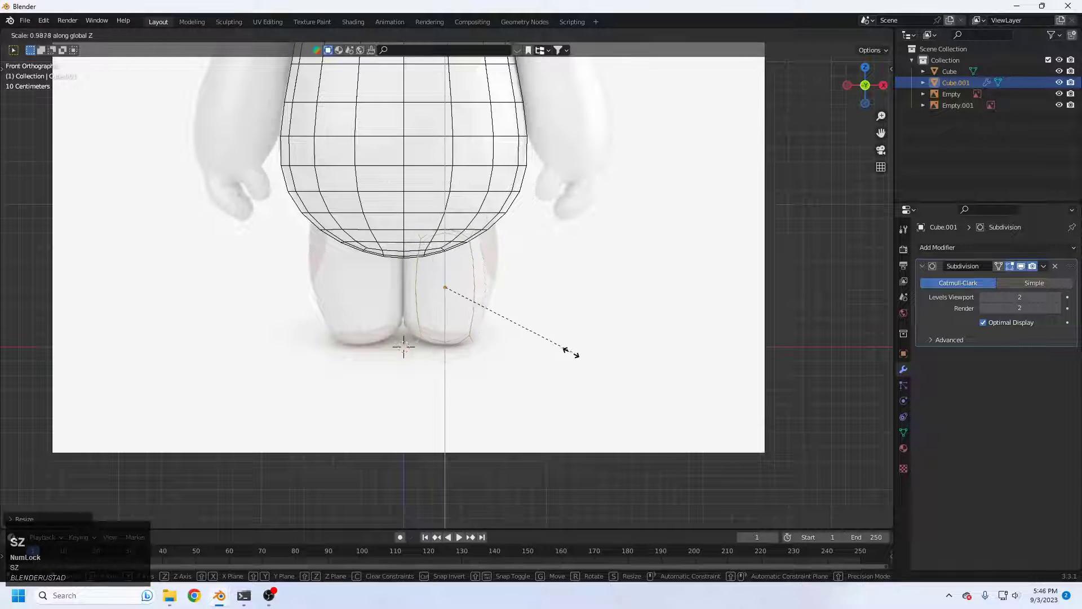
click(560, 360)
key(g)
key(z)
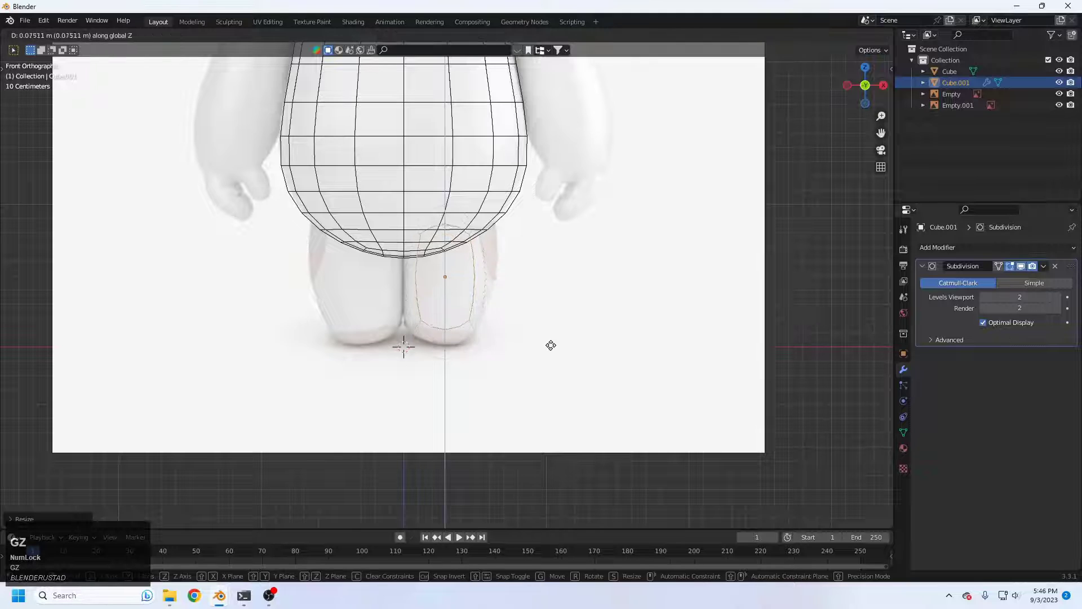
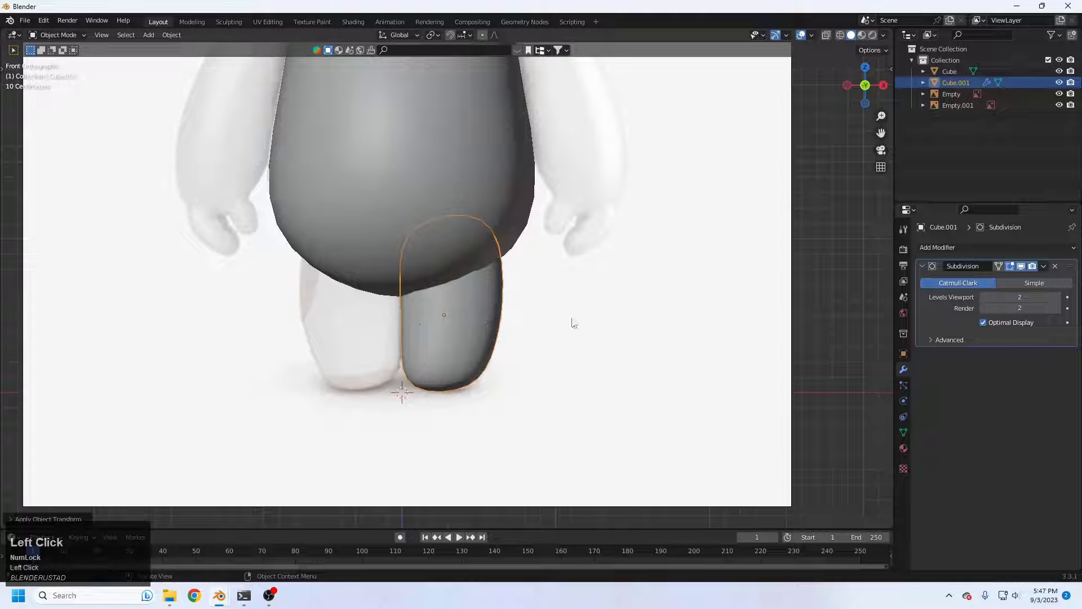
Set the leg's Mirror Object to the body Cube and pull back to a front view of the figure
key(q)
text(qq)
click(499, 331)
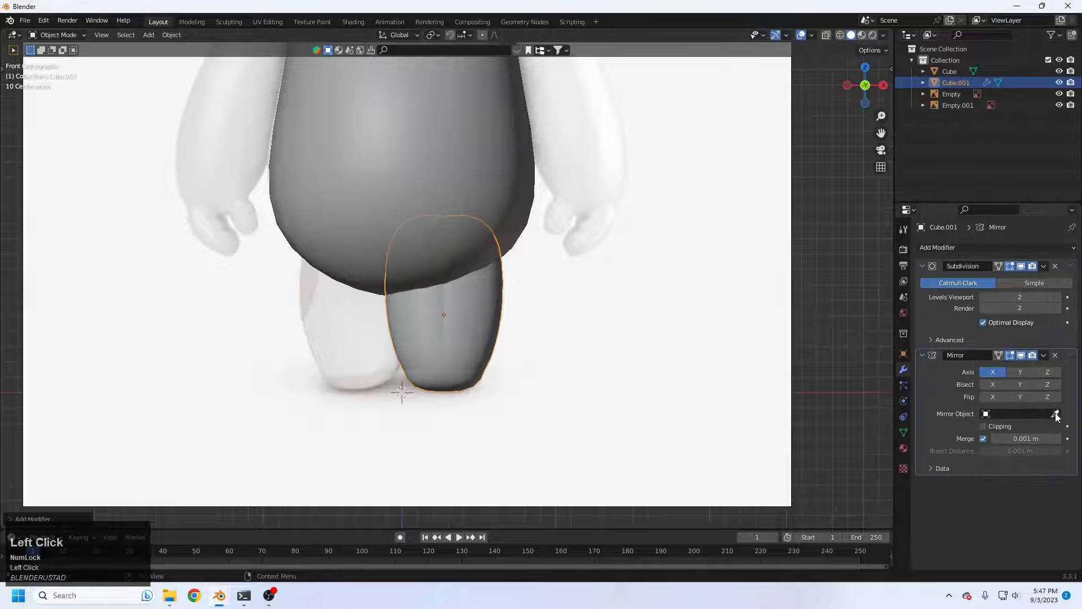
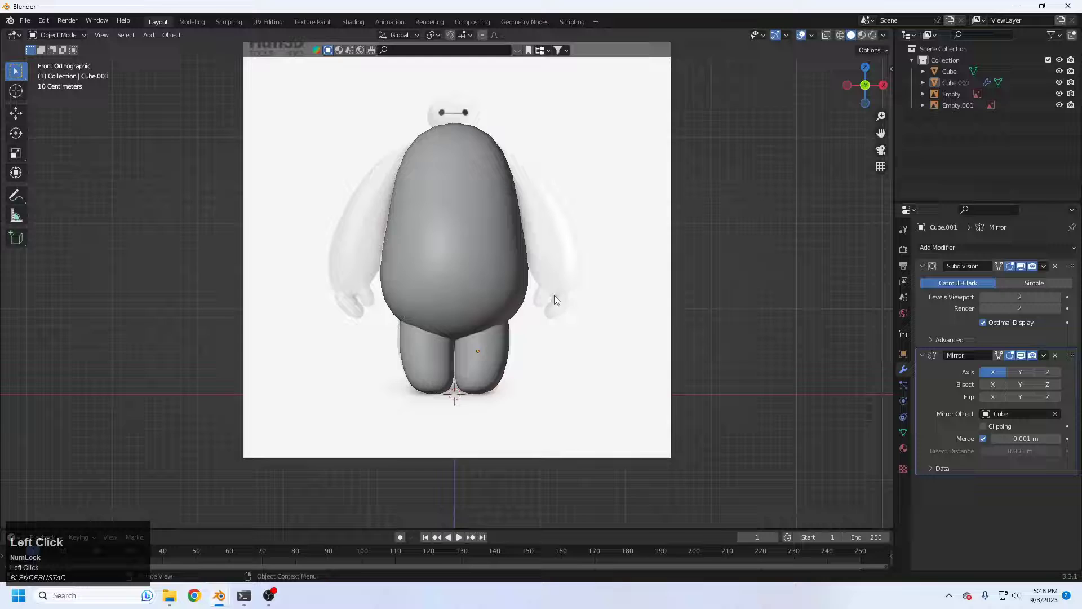
drag(508, 291, 456, 312)
key(1)
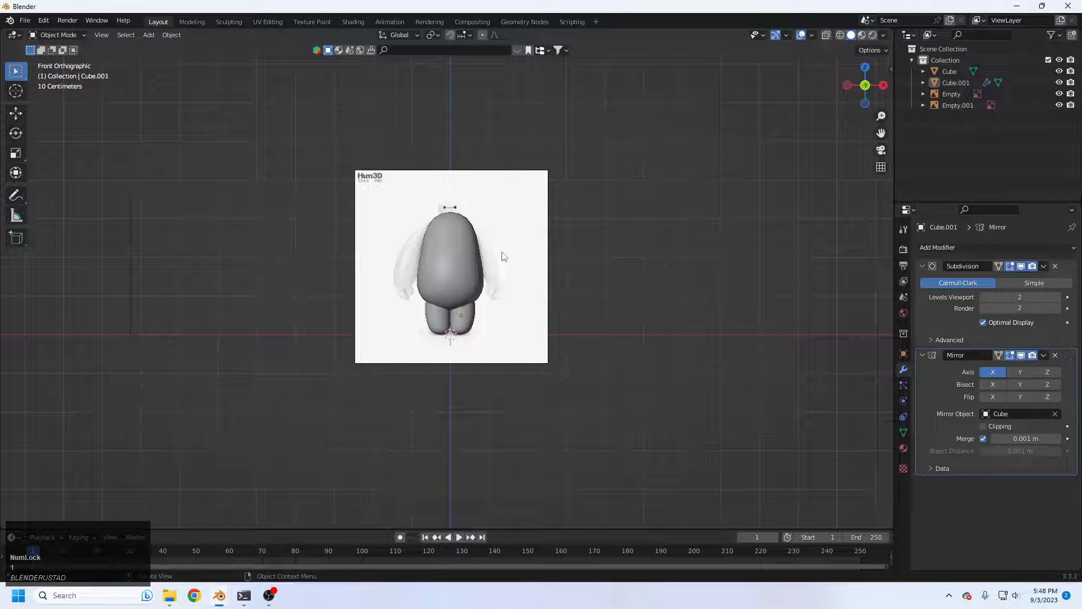
Add a cube for the head and settle it as a small smoothed oval atop the body
middle_click(482, 220)
key(shift+a)
click(521, 311)
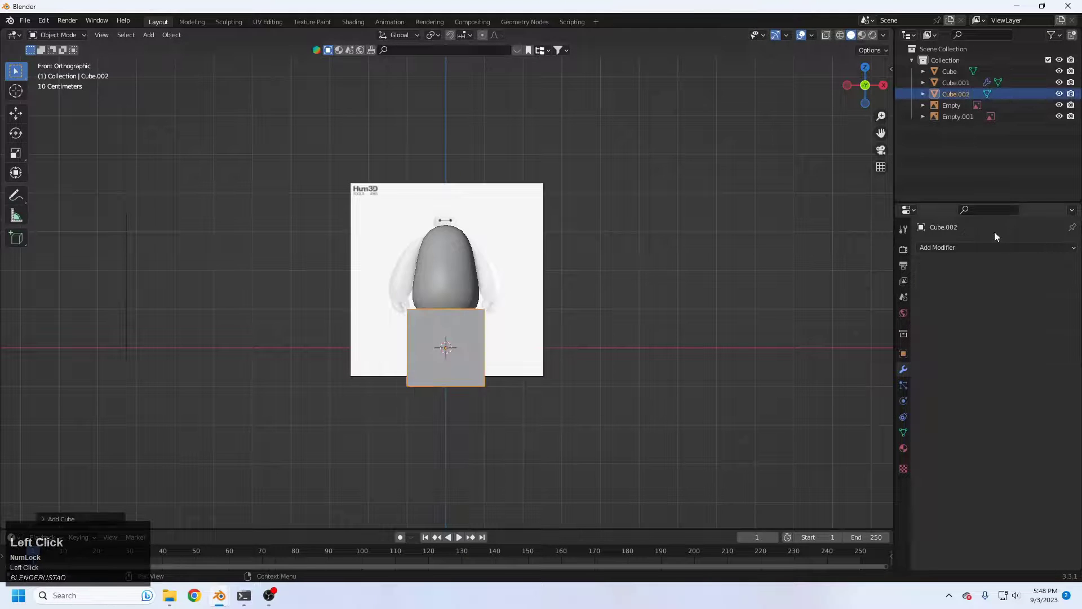
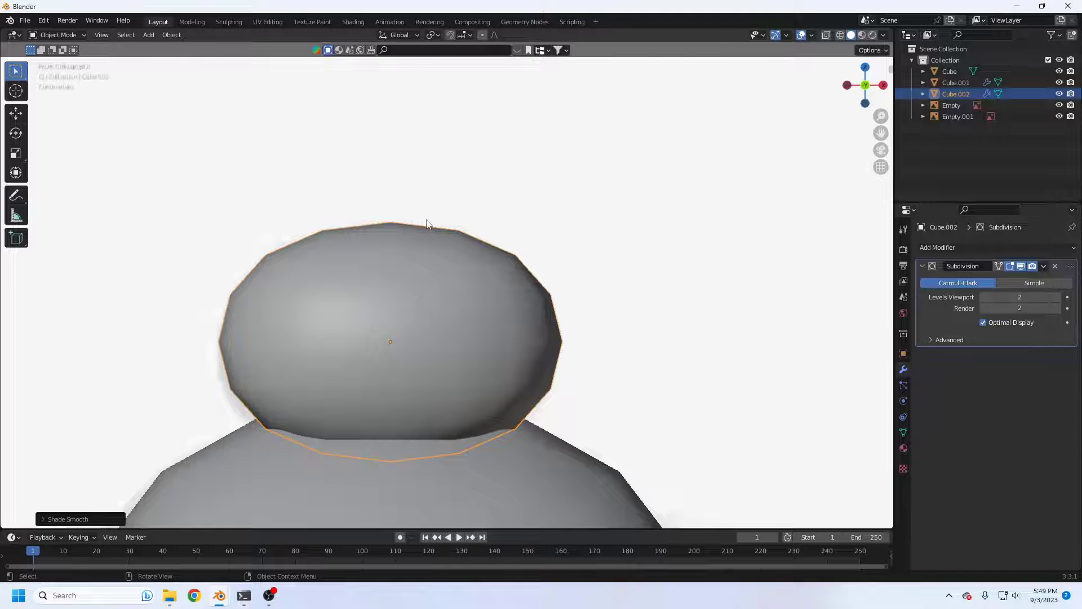
scroll(down, 3)
scroll(up, 3)
scroll(down, 3)
click(400, 143)
middle_click(443, 367)
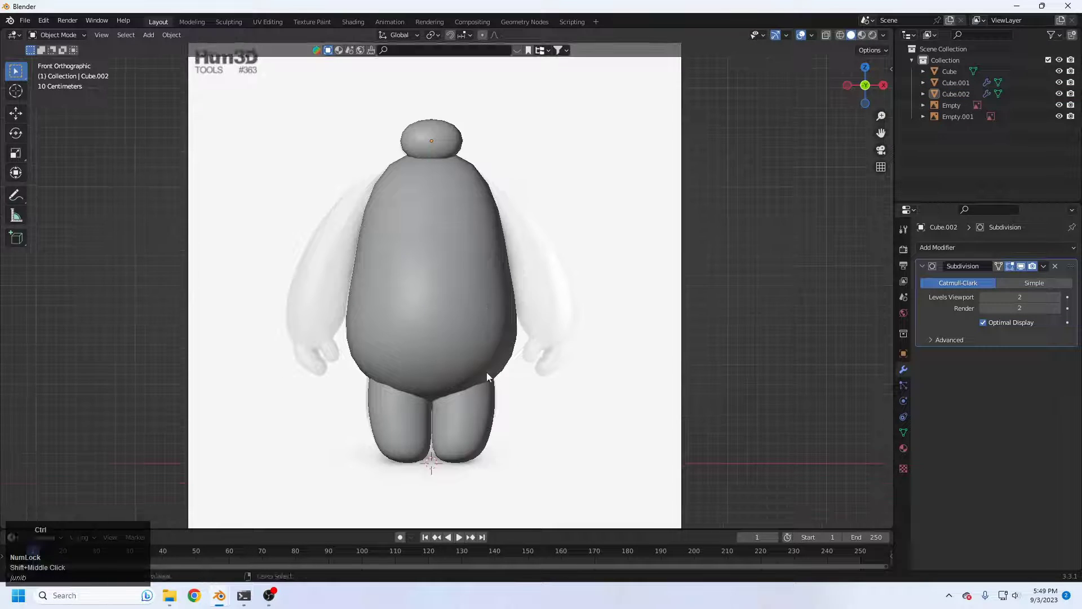
Move the new rounded block up against the body's shoulder and enter Edit Mode on it
click(511, 300)
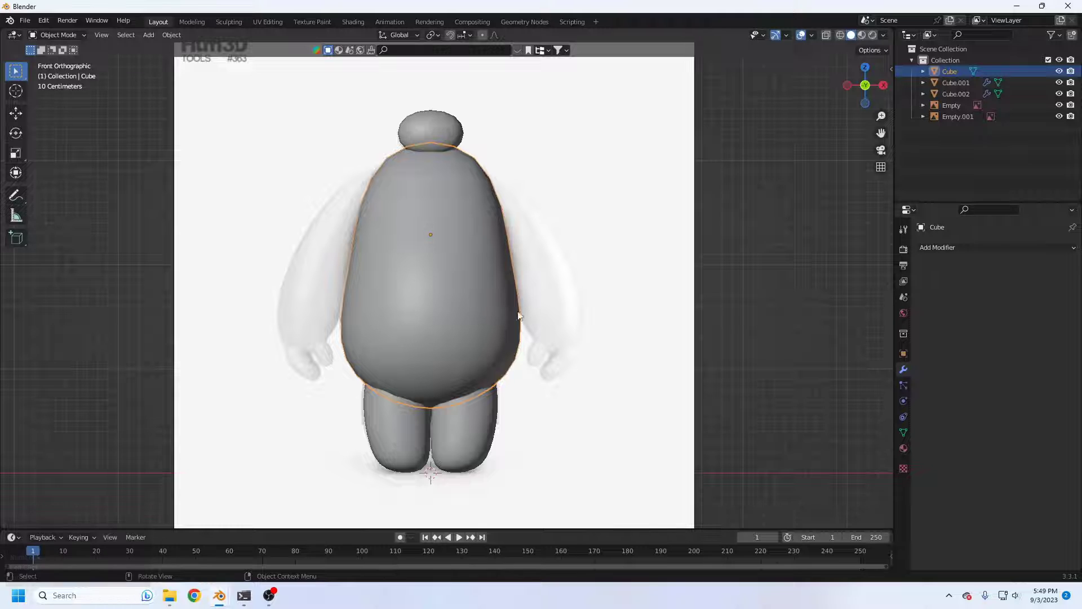
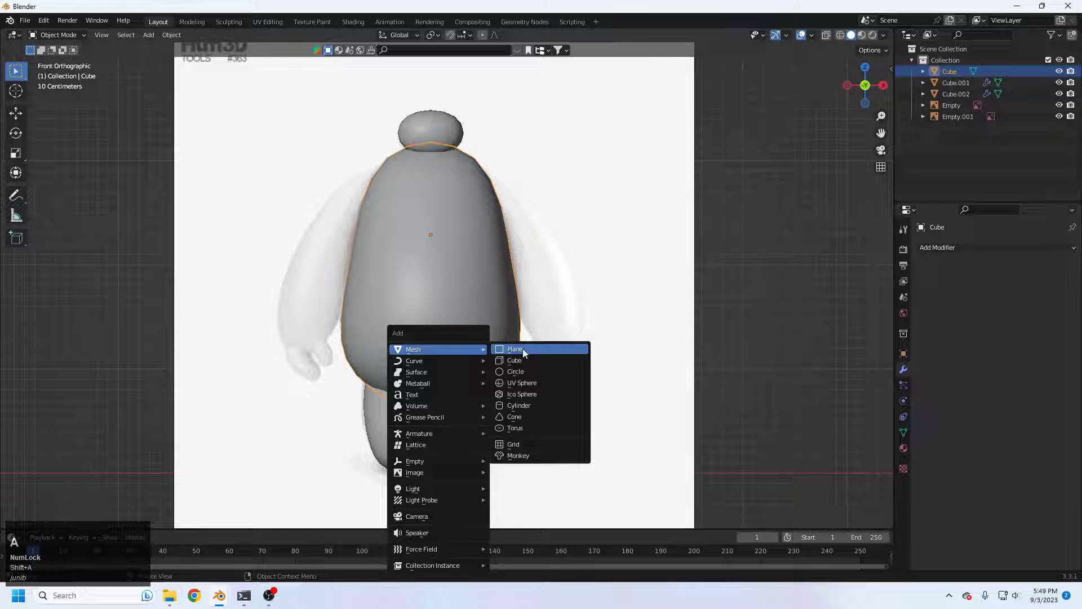
click(533, 364)
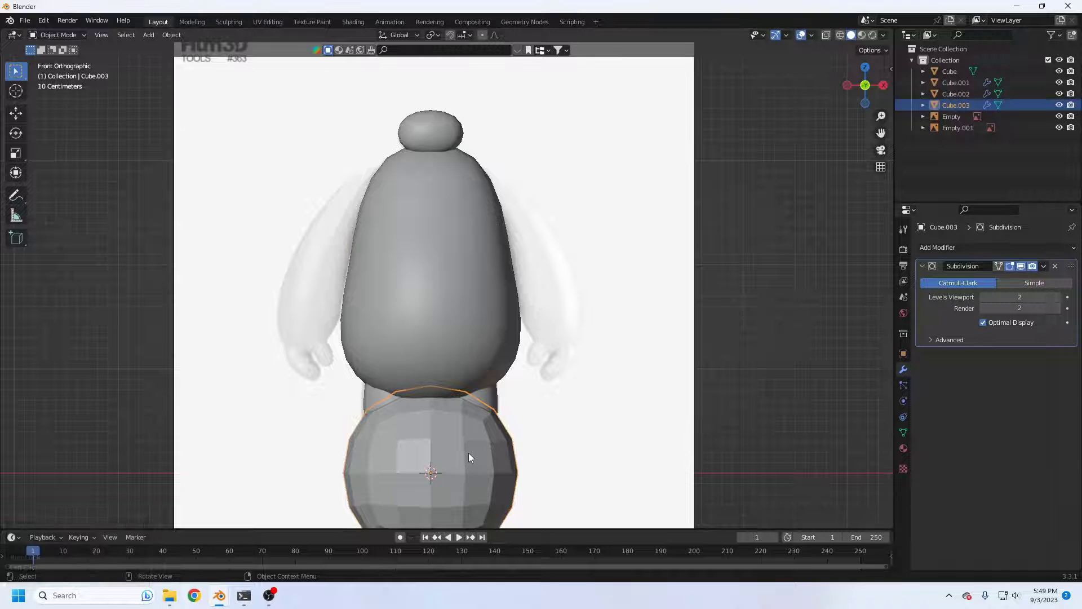
key(g)
click(529, 225)
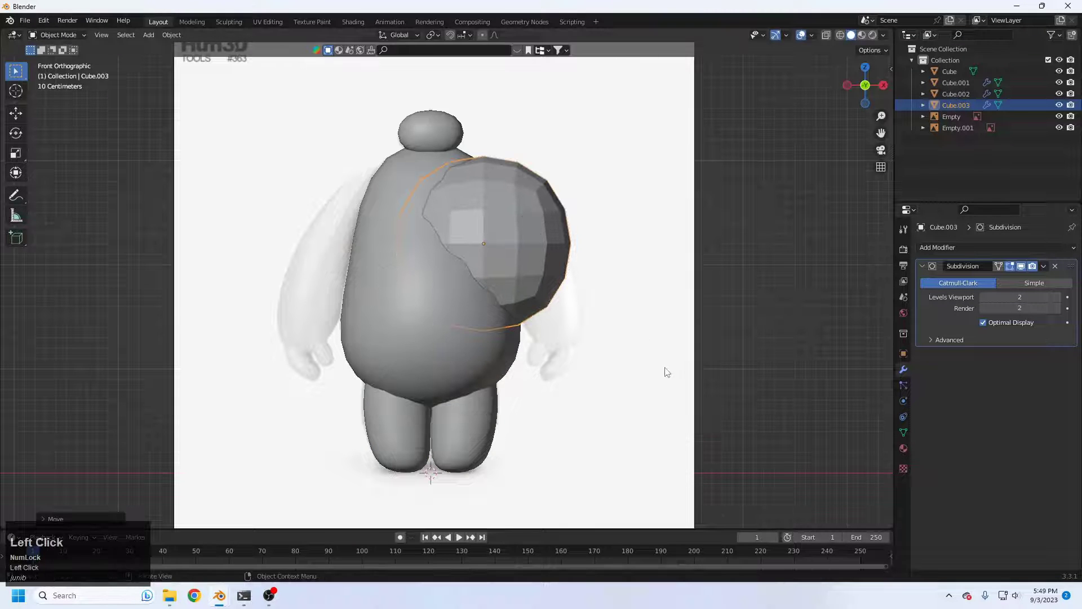
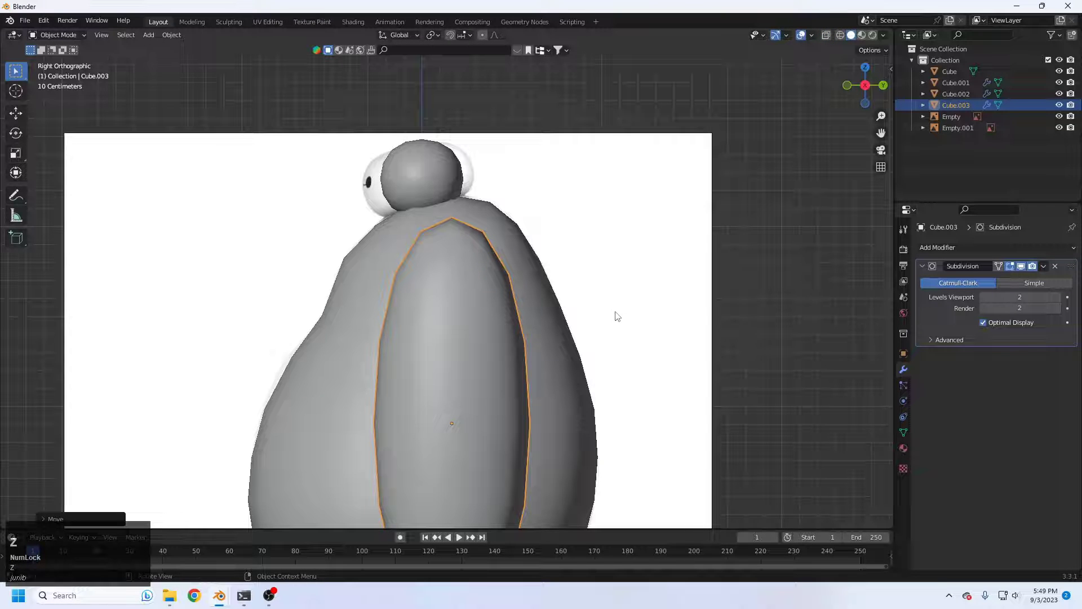
key(Tab)
Shape the arm into a tapered limb under the shoulder with X-ray shading on, then return to solid shading
key(z)
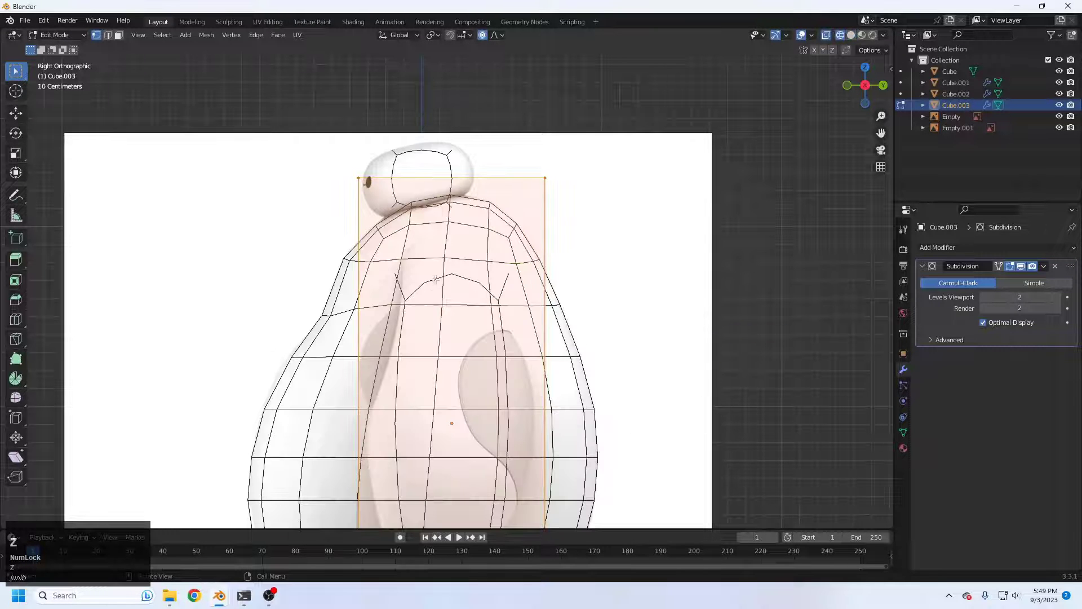
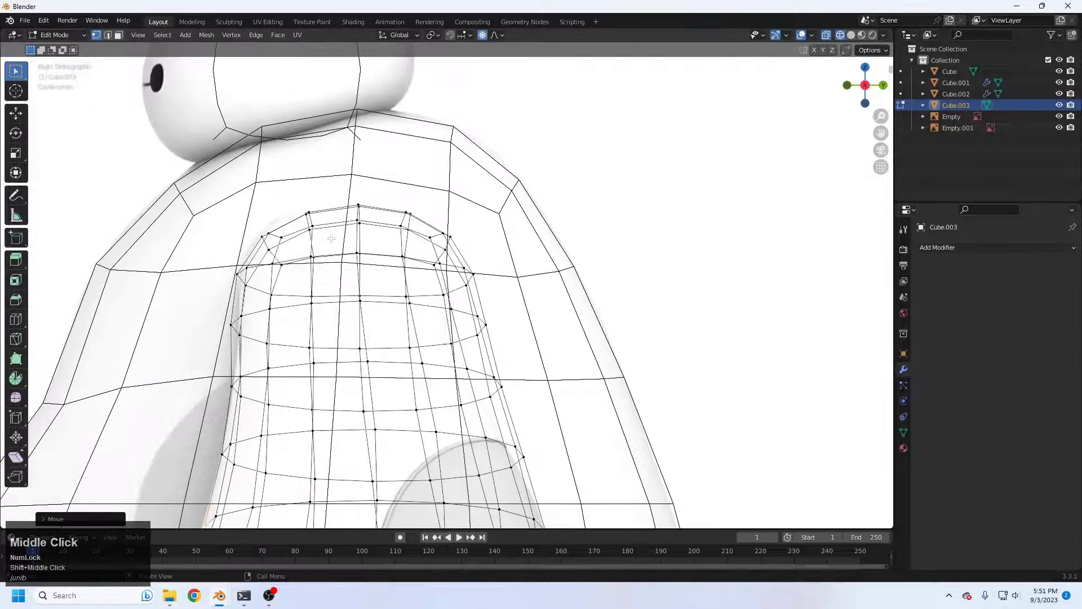
key(z)
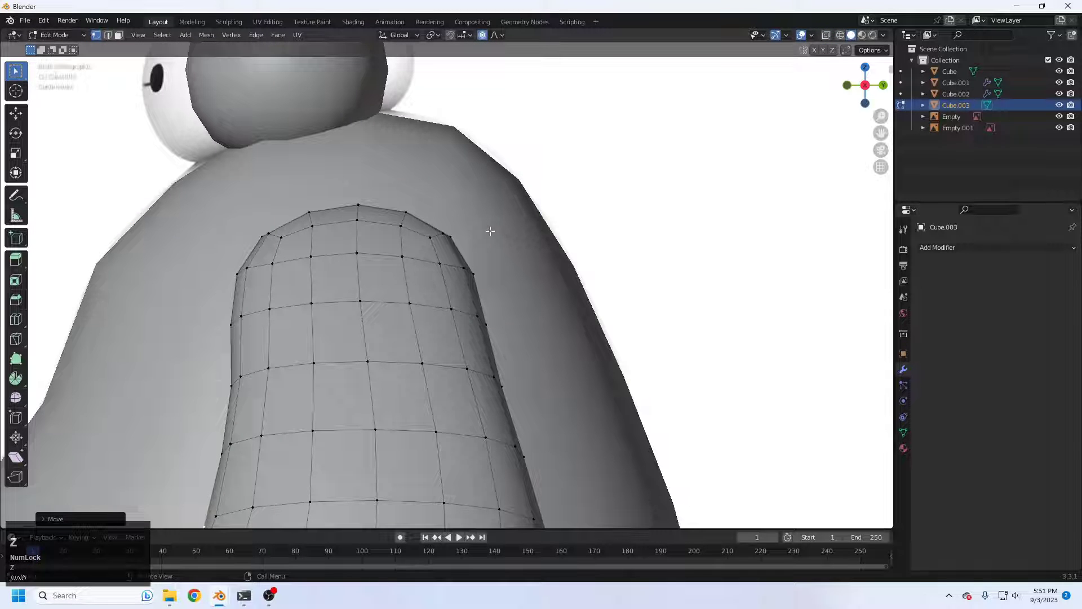
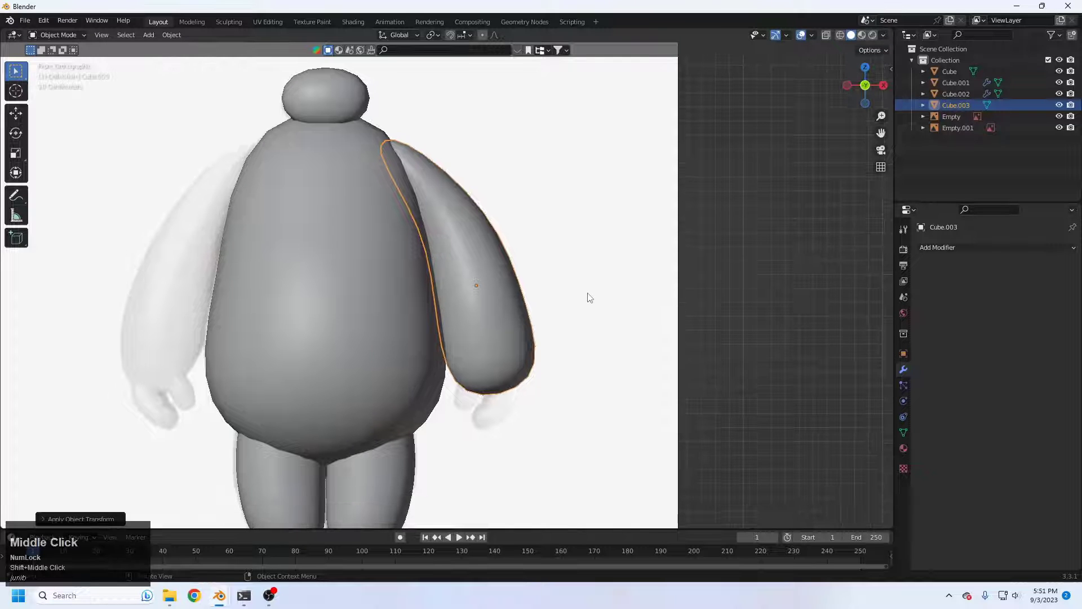
Add a Mirror modifier on X to the arm, using the body Cube as mirror object
click(593, 297)
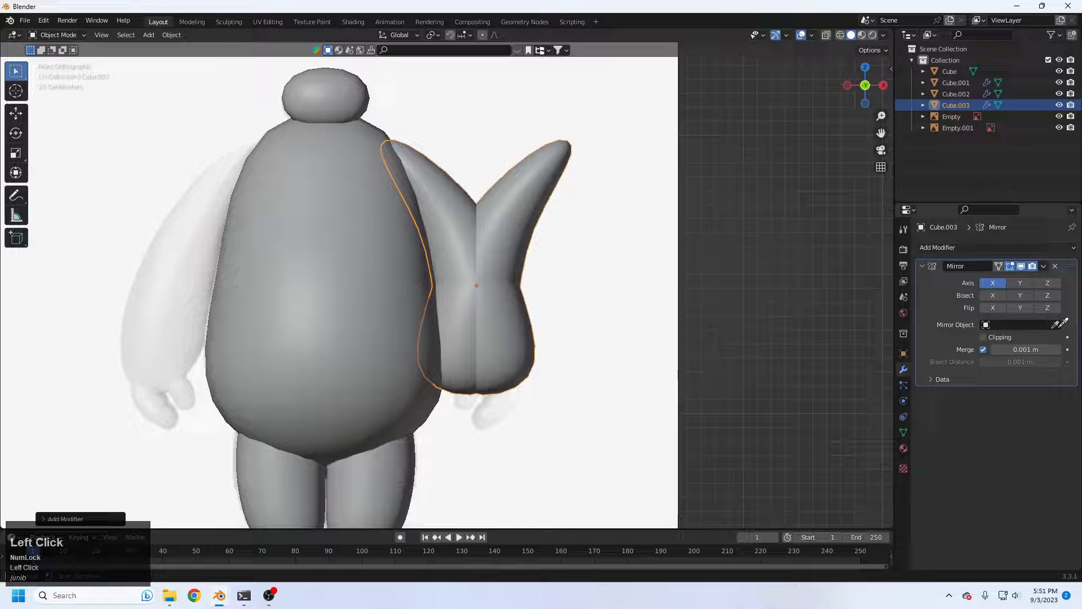
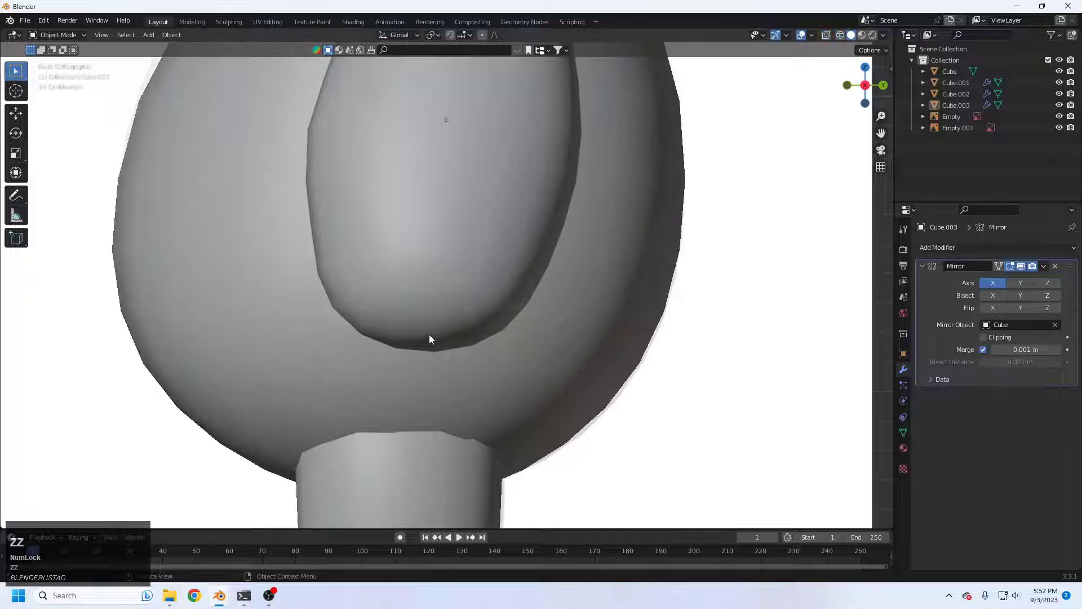
right_click(441, 341)
Add a new cube (Cube.004) via Shift+A and scale it on Z into a slim upright finger below the torso
scroll(down, 3)
key(shift+a)
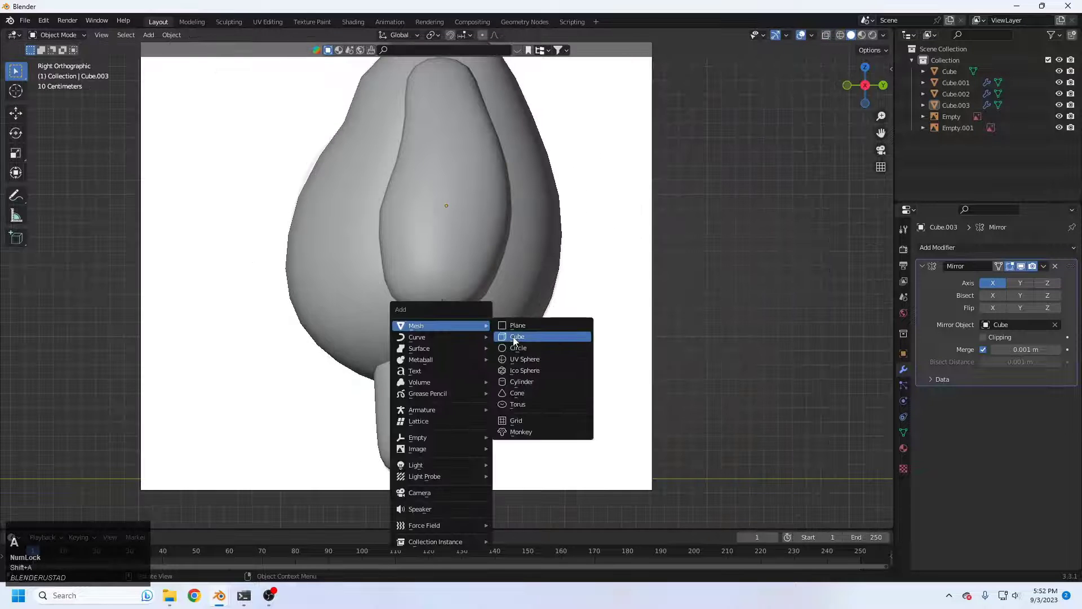
click(517, 340)
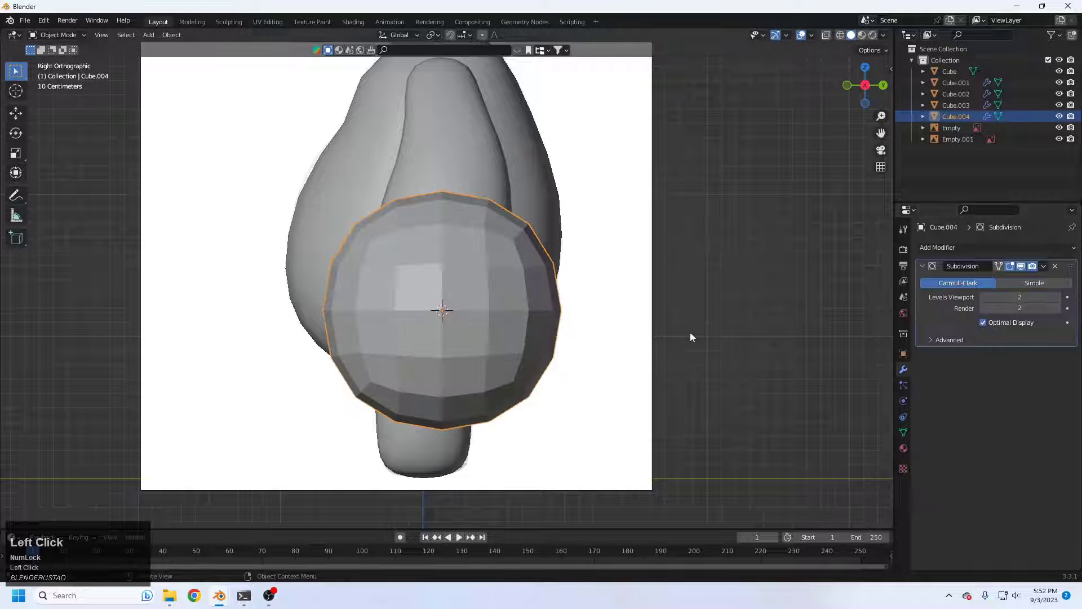
right_click(539, 305)
key(s)
key(z)
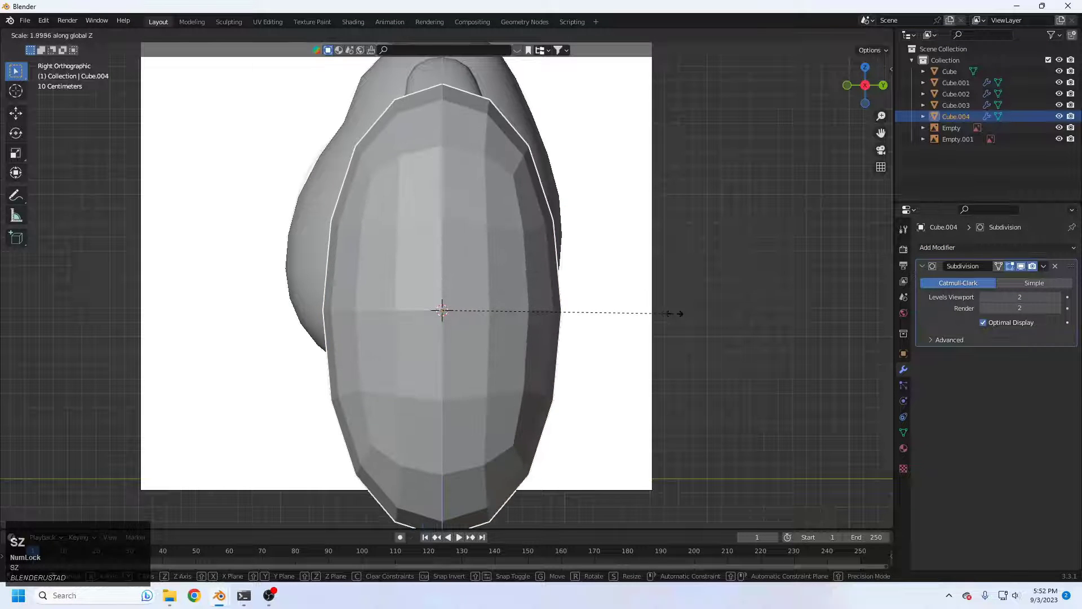
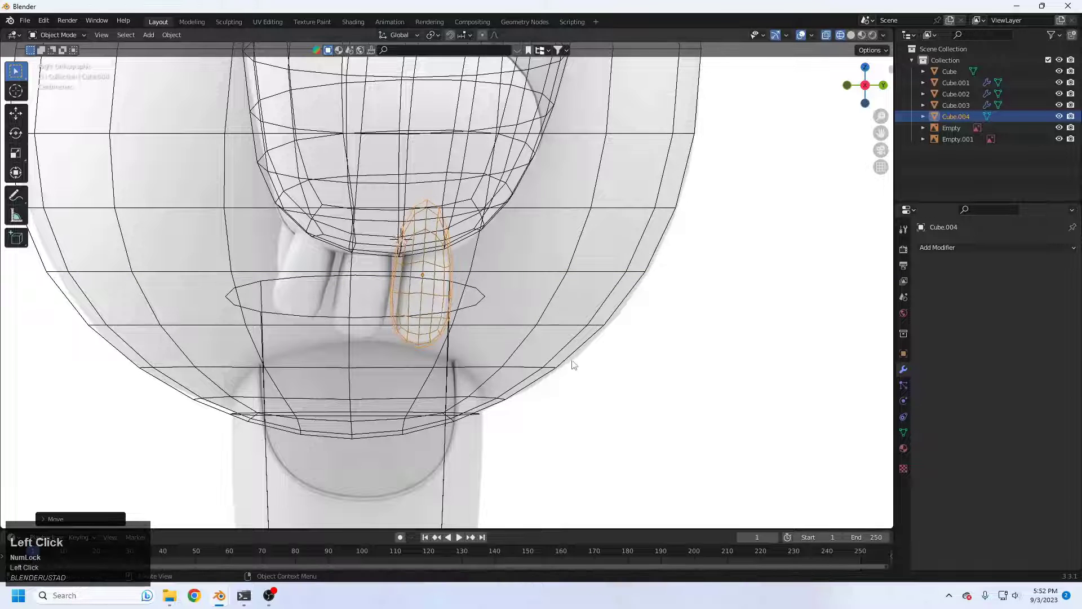
middle_click(558, 343)
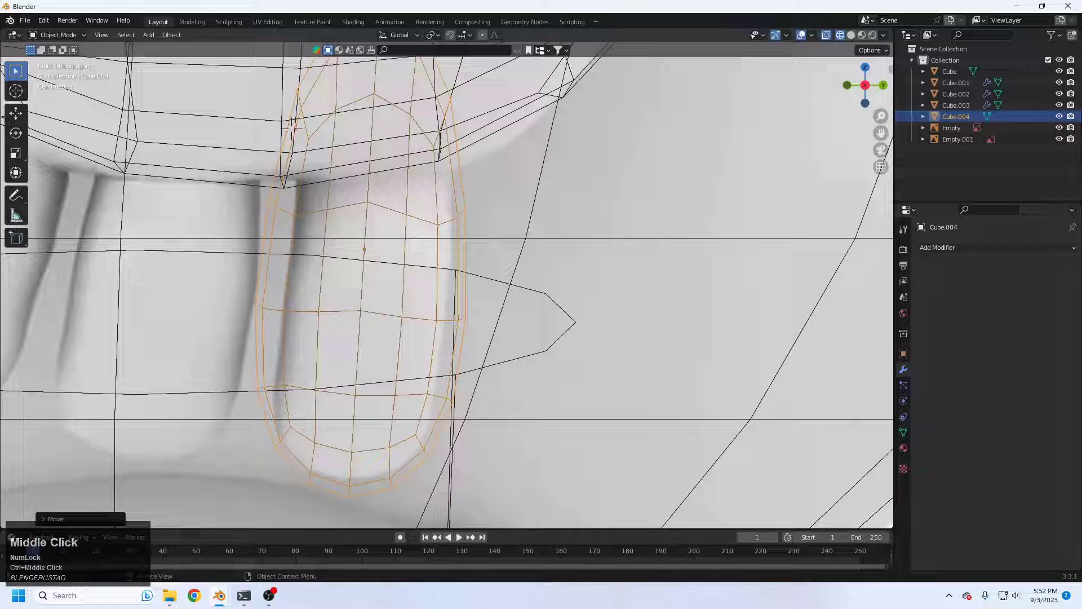
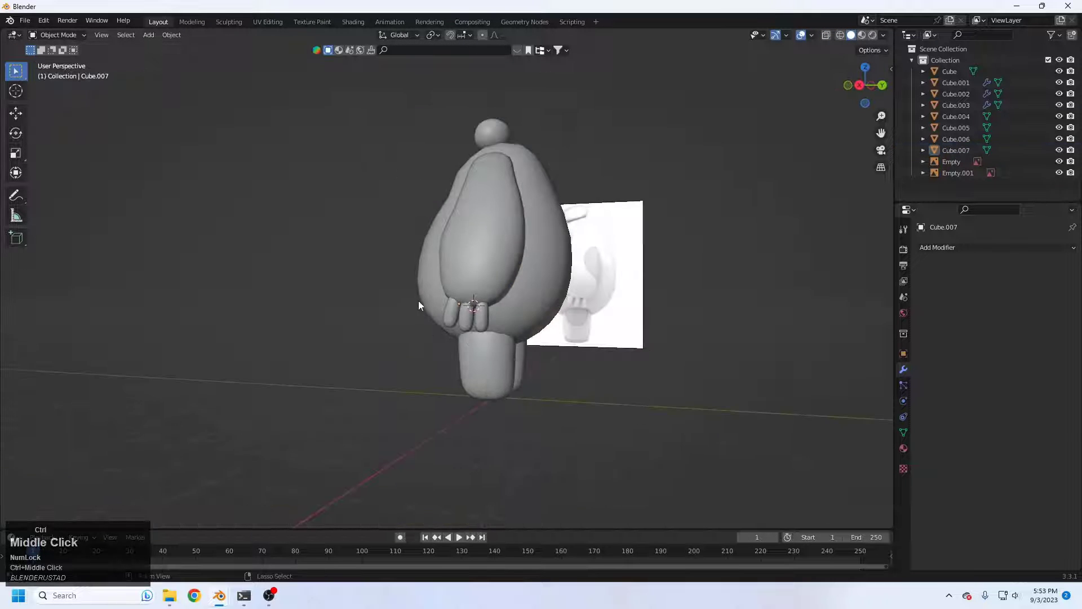
Place the finger copies up to Cube.007 at the arm's hand end, checking them from the front view
drag(461, 301, 573, 295)
key(1)
drag(516, 291, 557, 237)
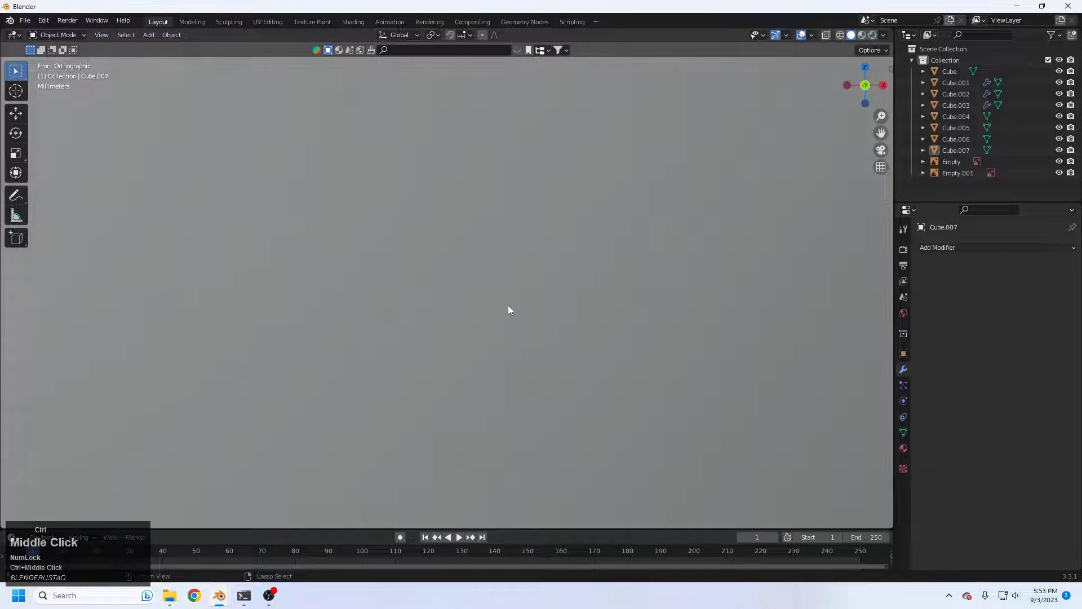
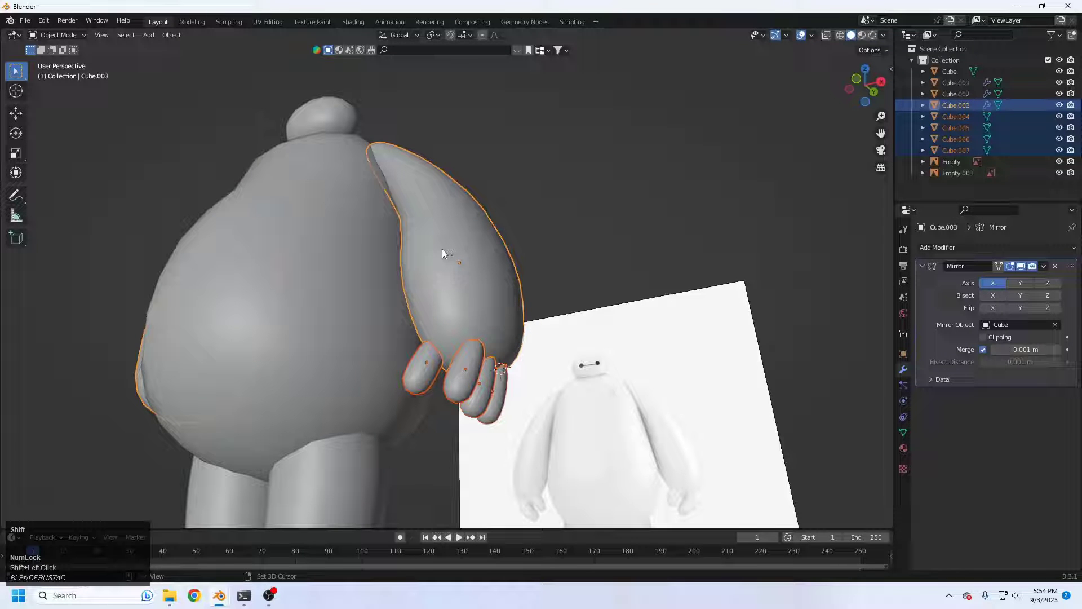
Copy the arm's Mirror modifier to the fingers with Ctrl+L so both hands have fingers
key(ctrl+l)
drag(414, 347, 386, 252)
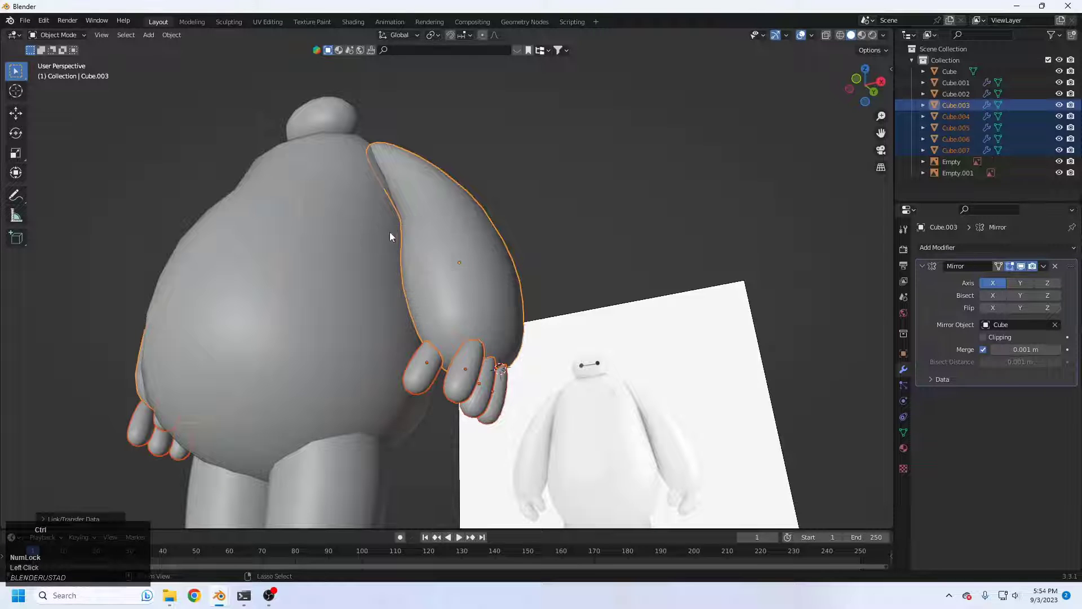
drag(395, 226, 422, 283)
click(456, 333)
middle_click(430, 322)
Check the mirrored arms from the front view and select the head piece for depth scaling
click(532, 425)
key(1)
middle_click(480, 337)
click(453, 266)
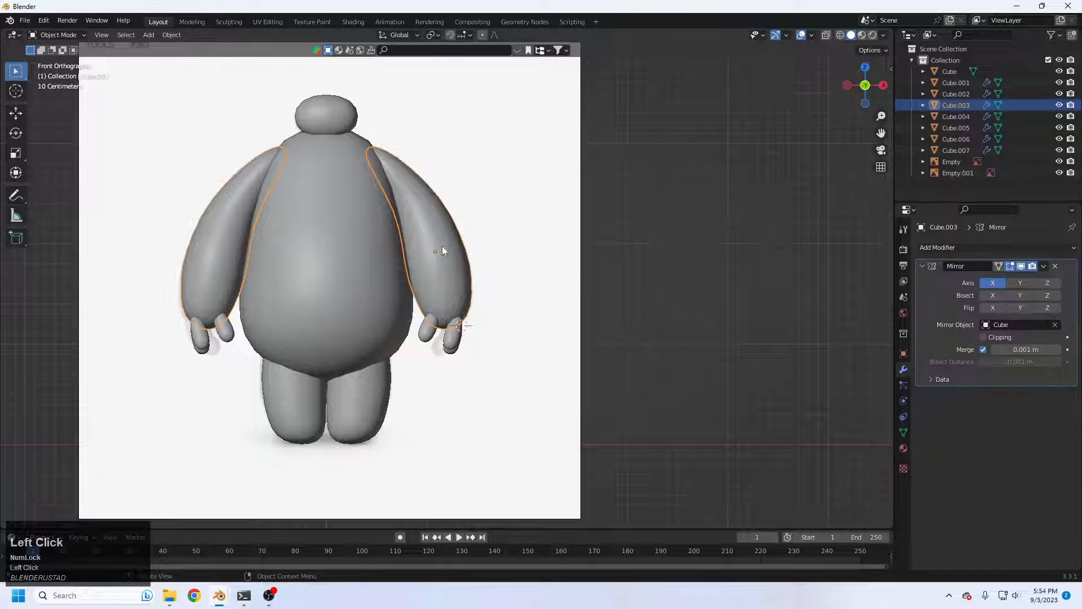
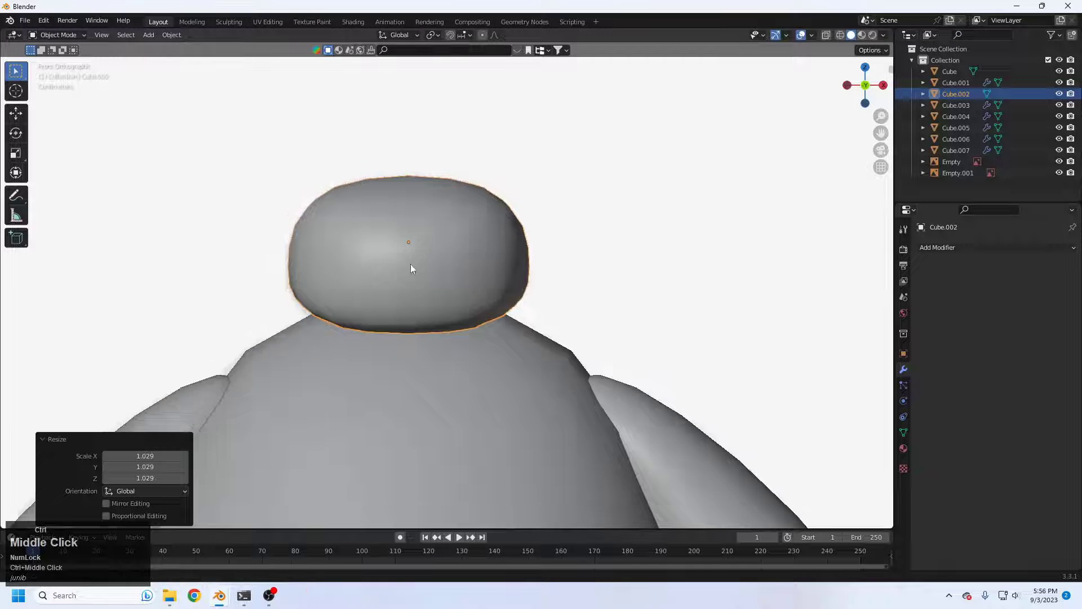
Zoom out and orbit around the full Baymax blockout between the reference images
key(ctrl+a)
click(433, 338)
click(175, 302)
middle_click(402, 256)
drag(473, 251, 438, 258)
drag(593, 267, 439, 258)
Return to the front view and orbit to face the whole model with head, arms, fingers and legs
key(1)
drag(484, 288, 513, 312)
middle_click(511, 330)
middle_click(531, 343)
middle_click(532, 311)
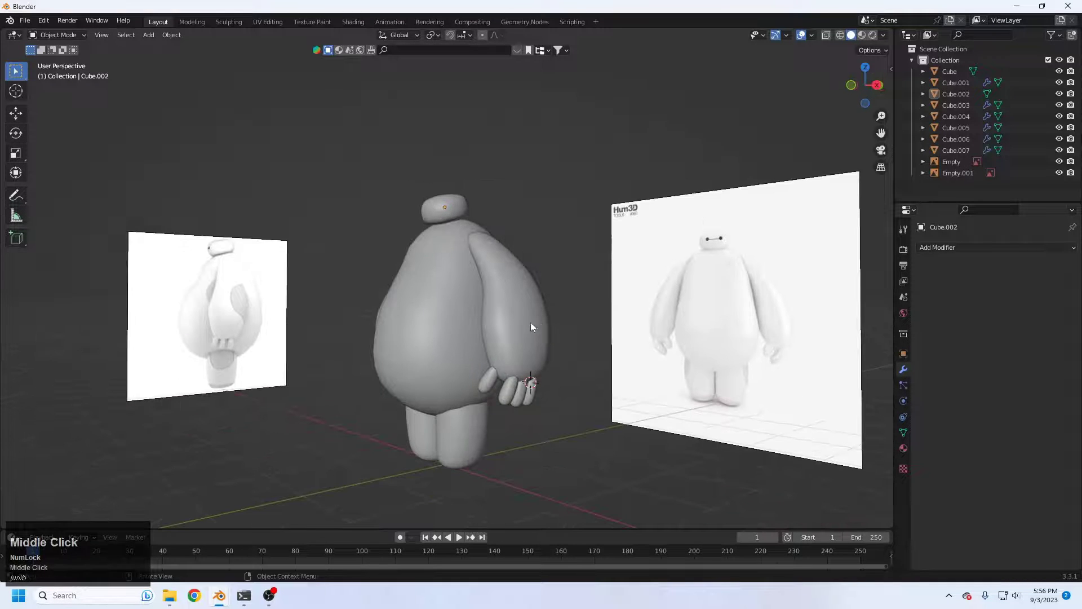